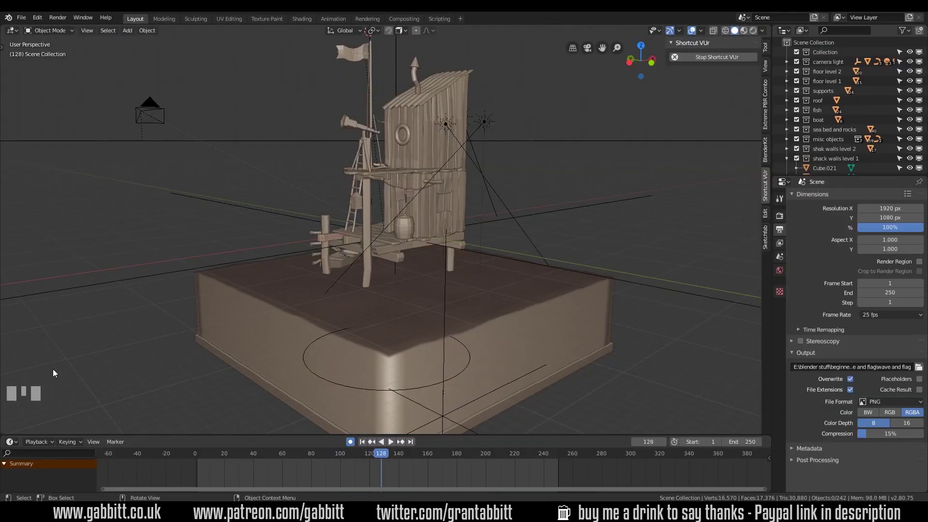
# Join the first fish's body, eyes and fin into a single object (Ctrl+J).
pyautogui.press('h')
pyautogui.click(541, 319)
pyautogui.press('KP_Decimal')
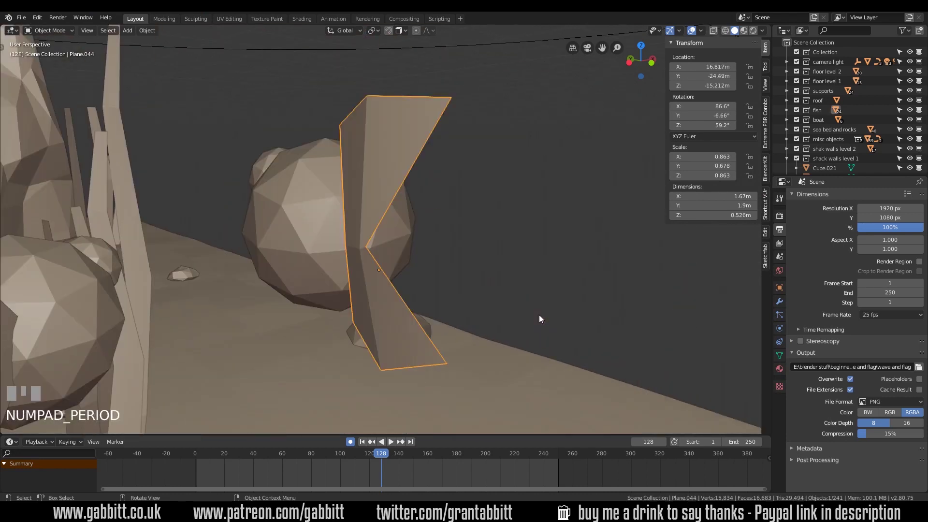
pyautogui.scroll(-3)
pyautogui.moveTo(405, 296); pyautogui.dragTo(357, 197)
pyautogui.moveTo(356, 197); pyautogui.dragTo(438, 251)
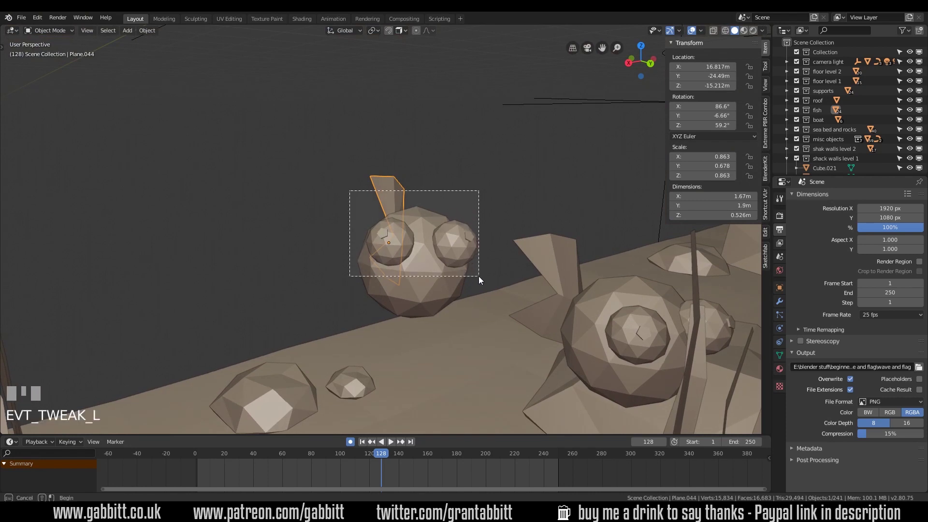
pyautogui.press('ctrl+j')
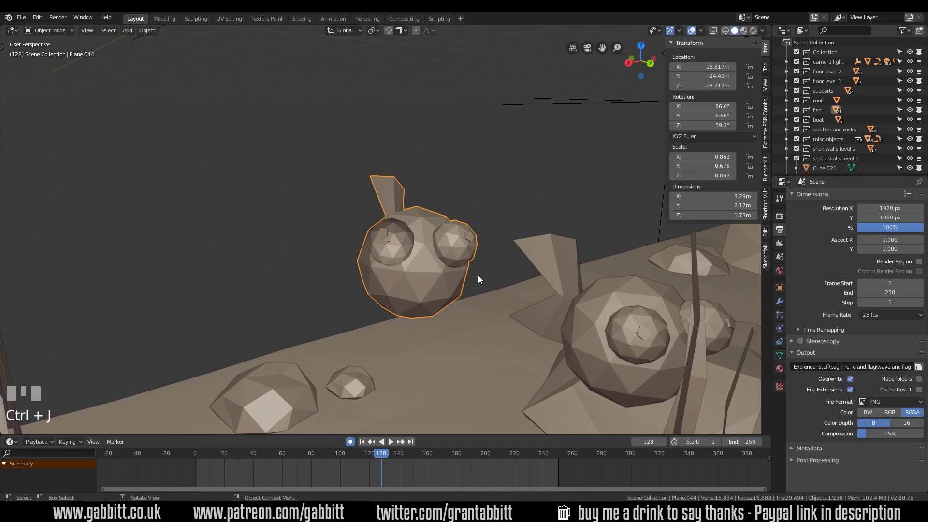
# Join the second fish's body, fin and eye into a single object (Ctrl+J).
pyautogui.moveTo(500, 250); pyautogui.dragTo(477, 219)
pyautogui.click(477, 219)
pyautogui.click(496, 236)
pyautogui.moveTo(533, 238); pyautogui.dragTo(476, 216)
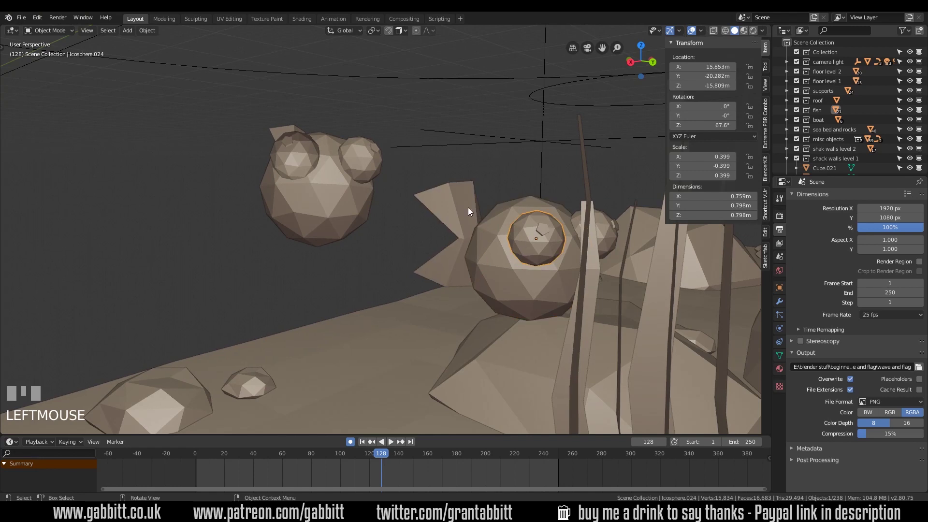
pyautogui.click(495, 239)
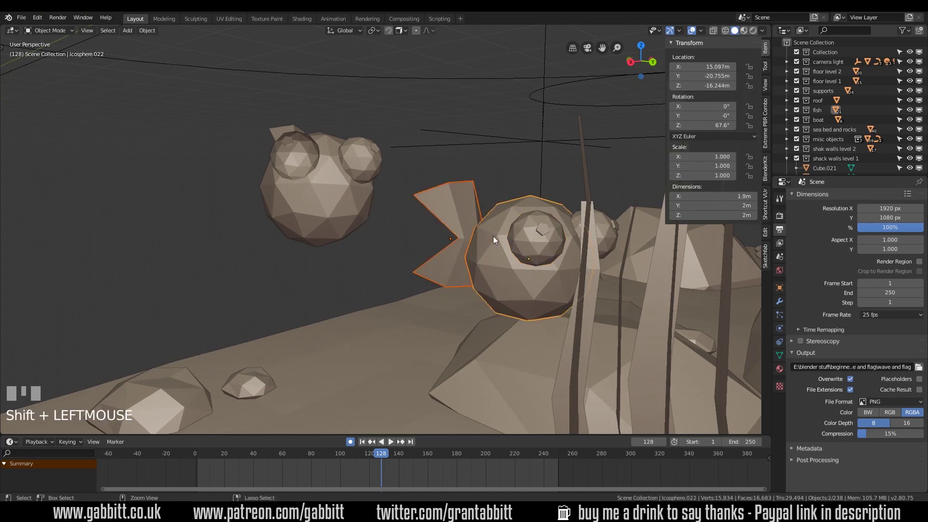
pyautogui.press('ctrl+j')
pyautogui.click(530, 243)
pyautogui.press('ctrl+j')
pyautogui.moveTo(538, 289); pyautogui.dragTo(550, 241)
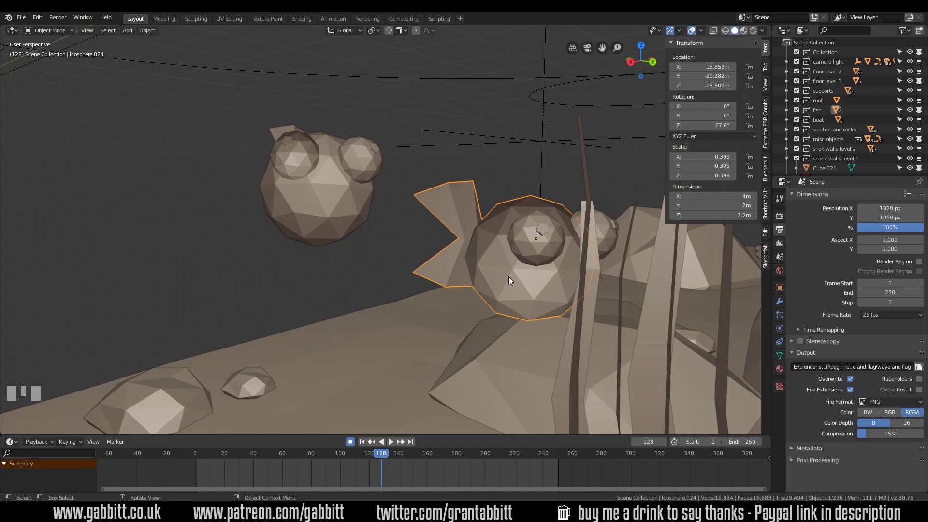
pyautogui.scroll(-3)
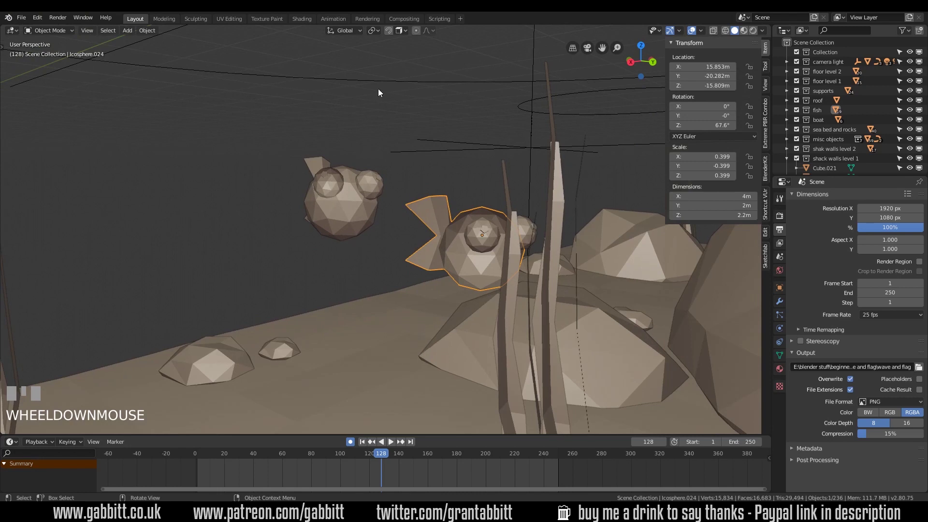
# Merge the fish's remaining eye spheres into its body so the fish is one object.
pyautogui.moveTo(475, 241); pyautogui.dragTo(524, 242)
pyautogui.press('Delete')
pyautogui.click(524, 242)
pyautogui.press('Delete')
pyautogui.middleClick(525, 243)
pyautogui.click(527, 242)
pyautogui.press('Delete')
# Orbit around the merged fish to inspect it from all sides.
pyautogui.moveTo(527, 242); pyautogui.dragTo(310, 176)
pyautogui.moveTo(311, 176); pyautogui.dragTo(431, 244)
pyautogui.moveTo(431, 245); pyautogui.dragTo(280, 235)
pyautogui.scroll(3)
pyautogui.moveTo(293, 235); pyautogui.dragTo(335, 229)
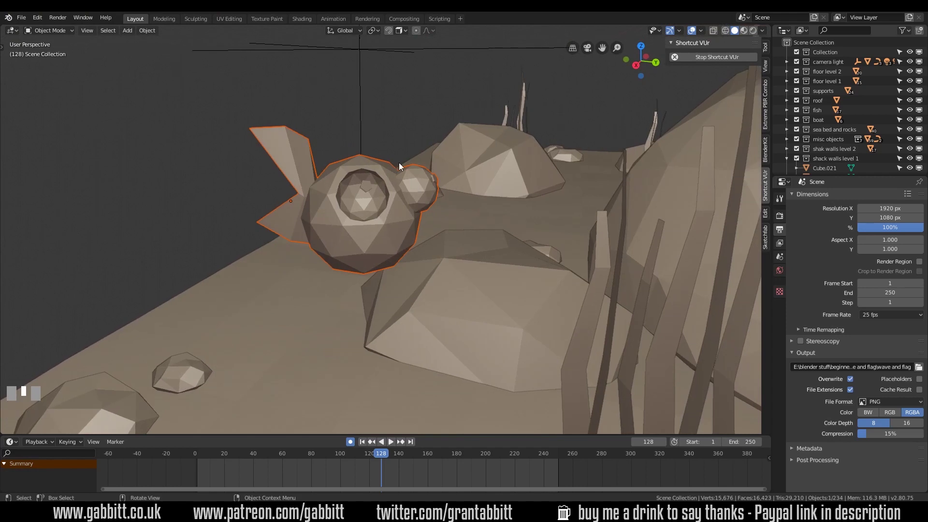
pyautogui.moveTo(387, 200); pyautogui.dragTo(361, 187)
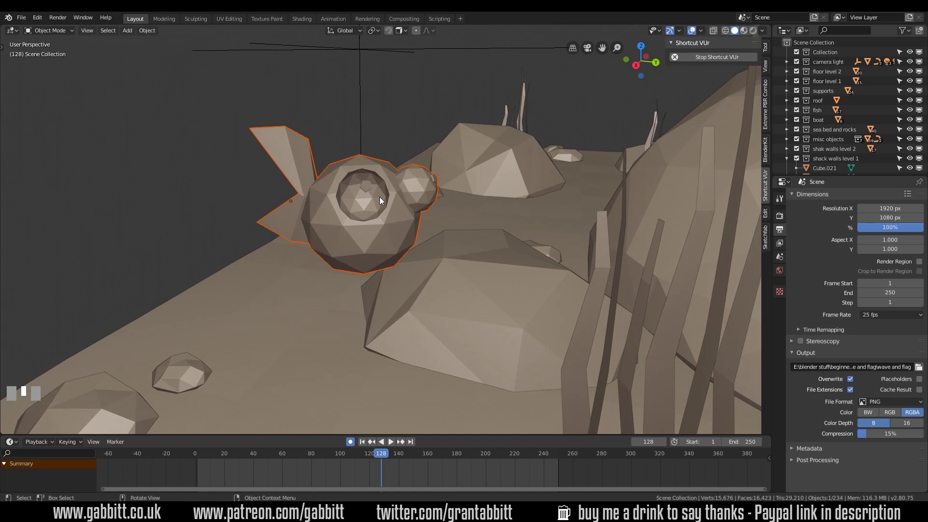
# Isolate the fish in local view from directly above, rotated to 90 degrees on Z.
pyautogui.moveTo(383, 200); pyautogui.dragTo(382, 208)
pyautogui.press('KP_7')
pyautogui.press('r')
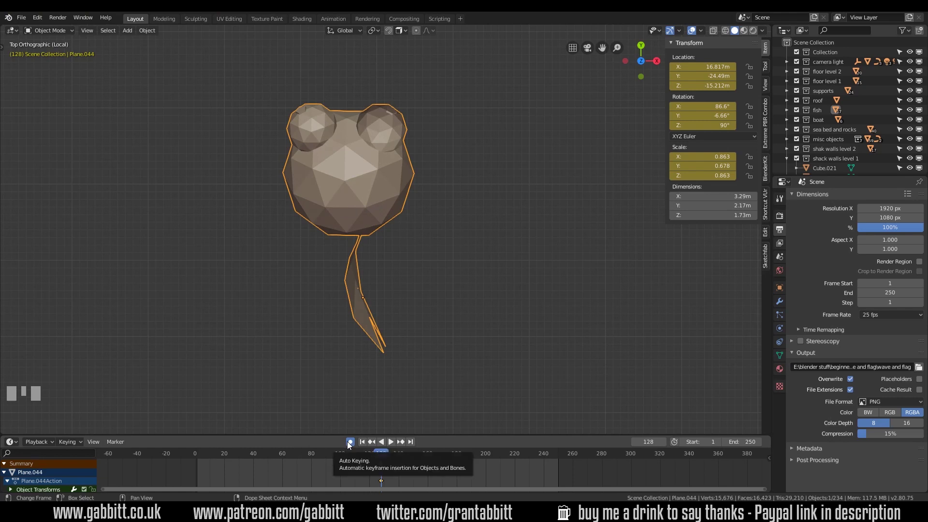
# Turn off auto keying and delete the stray keyframes from the timeline.
pyautogui.click(355, 445)
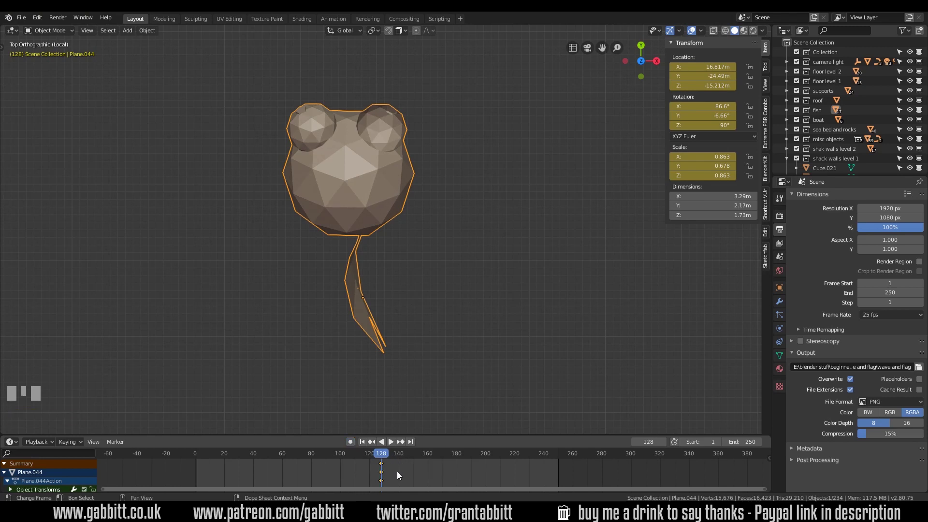
pyautogui.press('Delete')
pyautogui.click(6, 469)
pyautogui.click(6, 468)
pyautogui.click(7, 468)
pyautogui.click(7, 468)
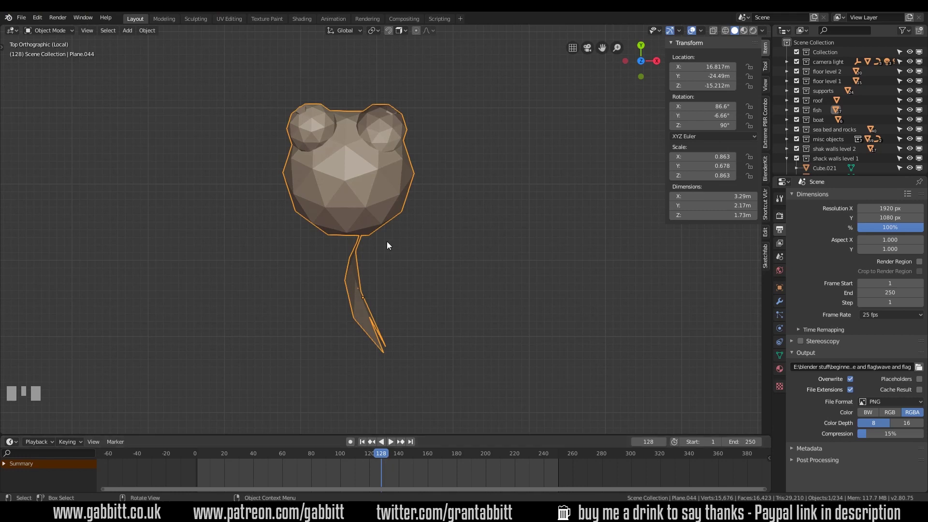
# In Edit Mode flatten the tail fin to zero width on X, centre it, and narrow the whole fish along X.
pyautogui.press('Tab')
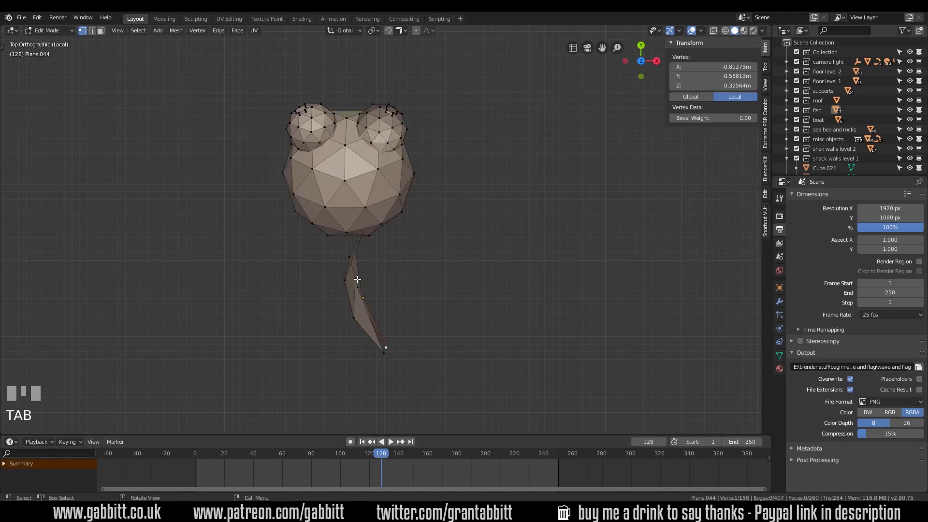
pyautogui.click(355, 278)
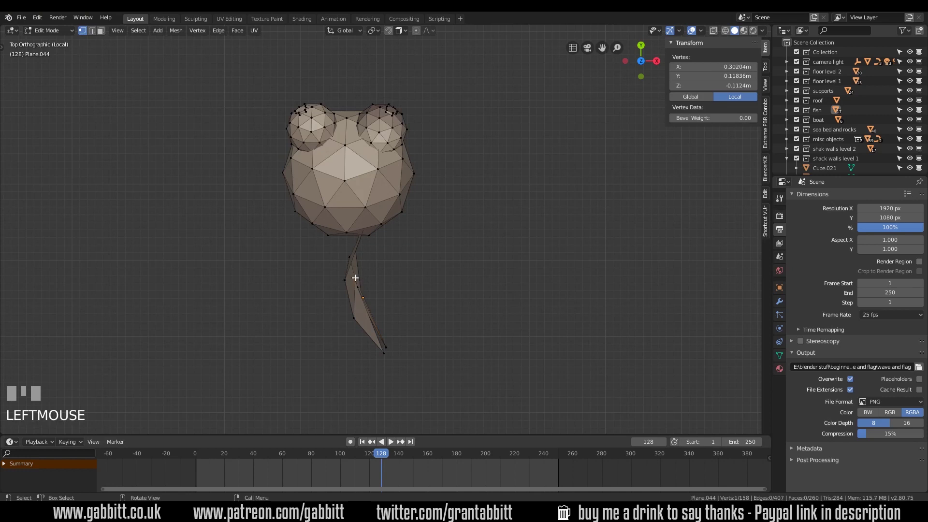
pyautogui.press('l')
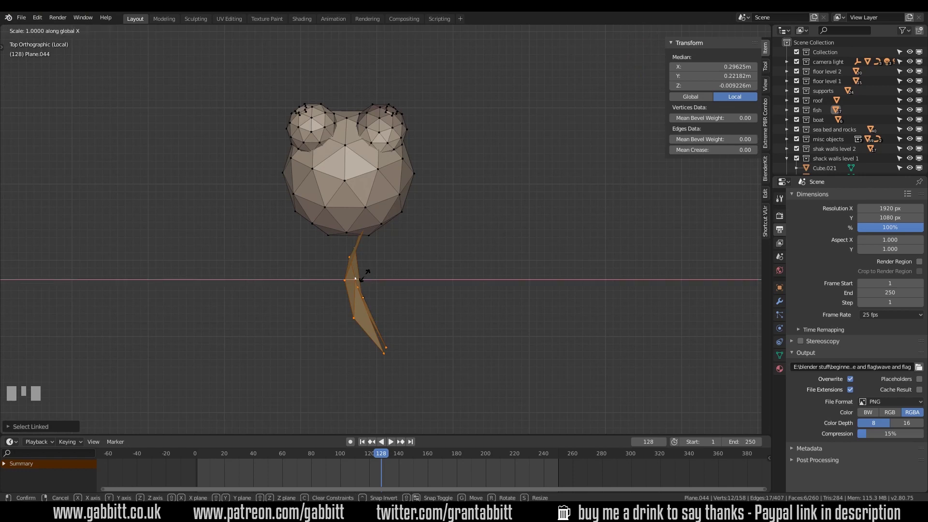
pyautogui.press('Return')
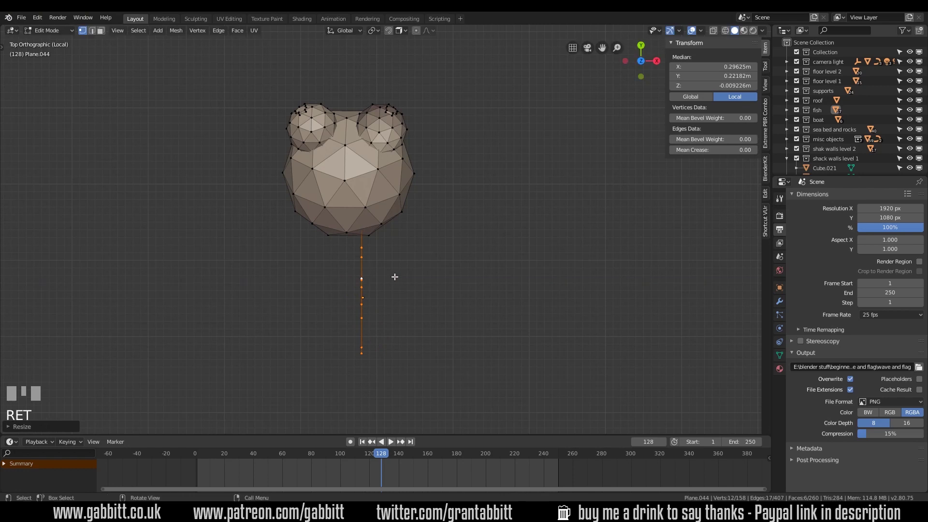
pyautogui.press('g')
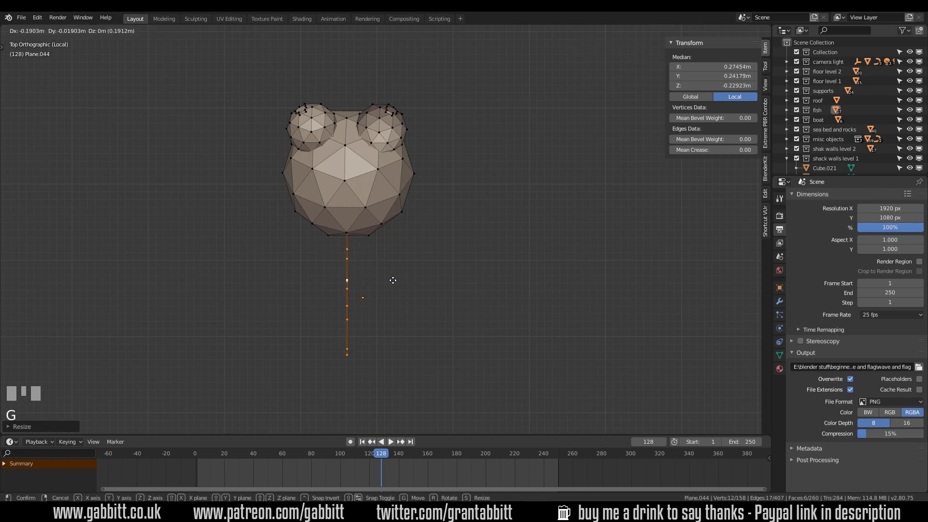
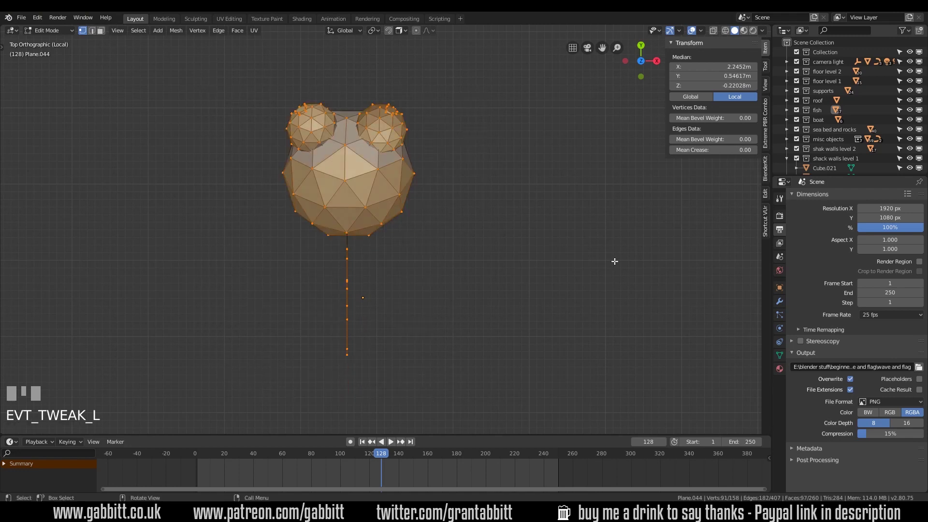
pyautogui.press('s')
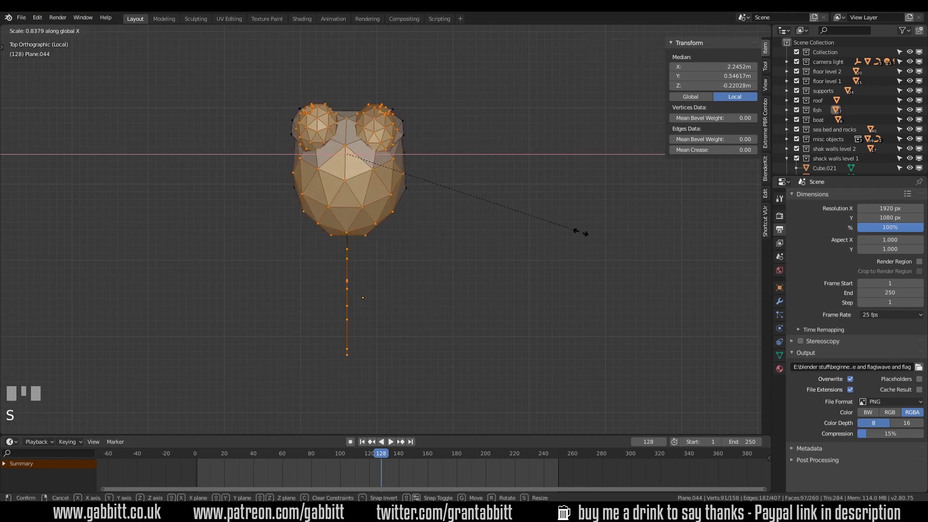
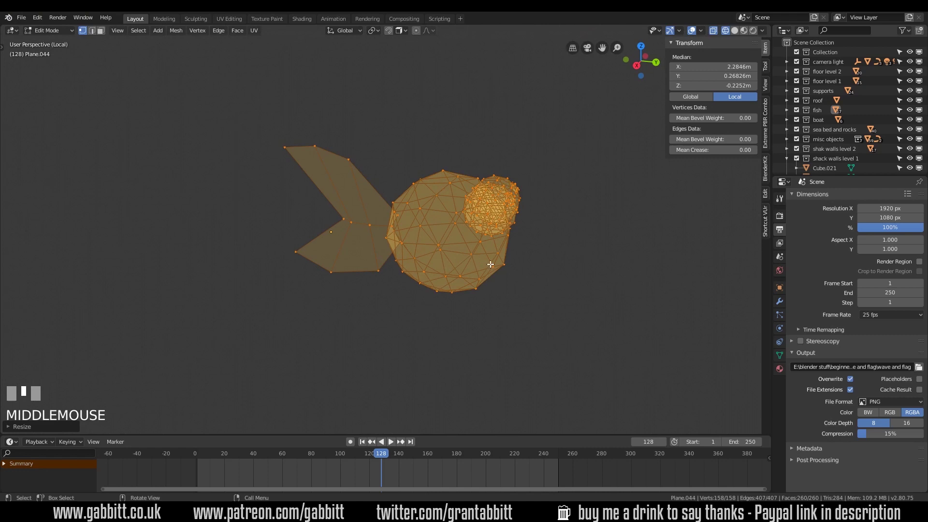
# Leave Edit Mode, switch to solid shading and view the fish from above.
pyautogui.press('Tab')
pyautogui.click(739, 33)
pyautogui.middleClick(417, 276)
pyautogui.press('KP_7')
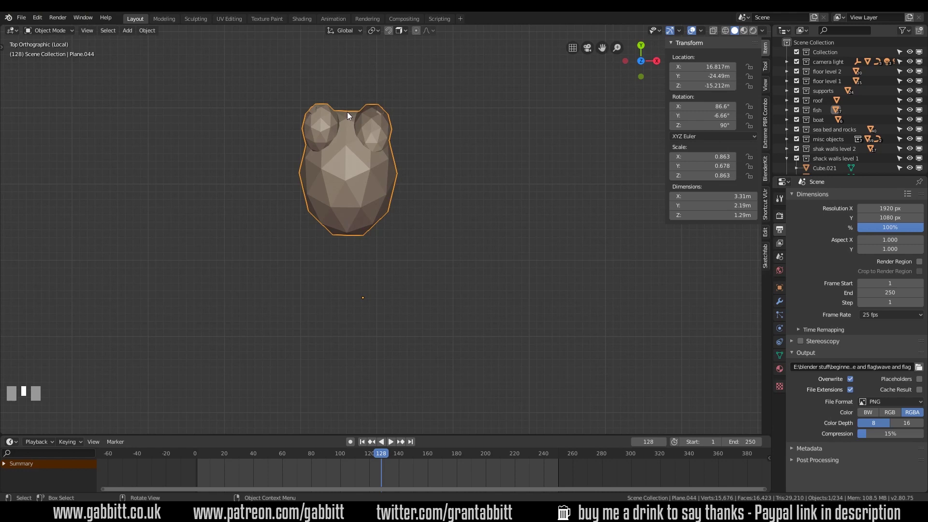
# Place the 3D cursor at the front of the fish's head and bring up the Add menu (Shift+A).
pyautogui.rightClick(350, 116)
pyautogui.middleClick(499, 298)
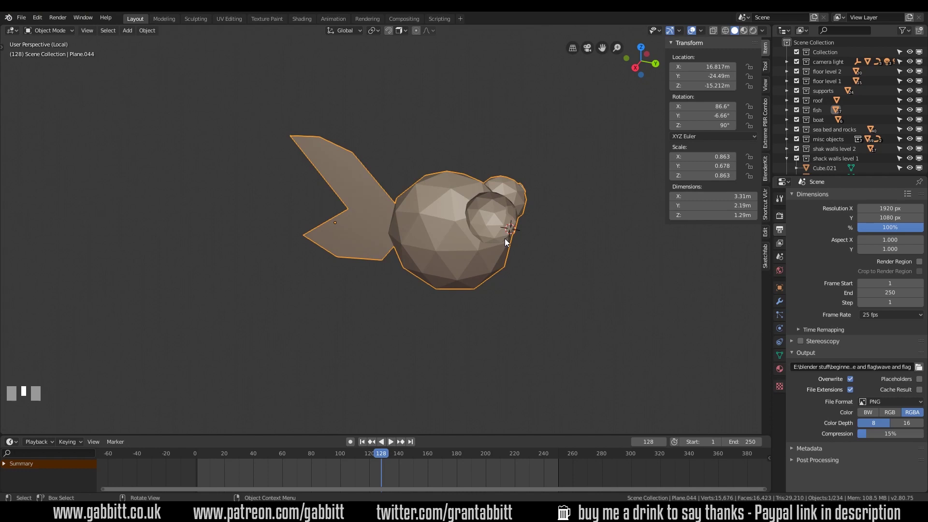
pyautogui.press('KP_7')
pyautogui.press('shift+a')
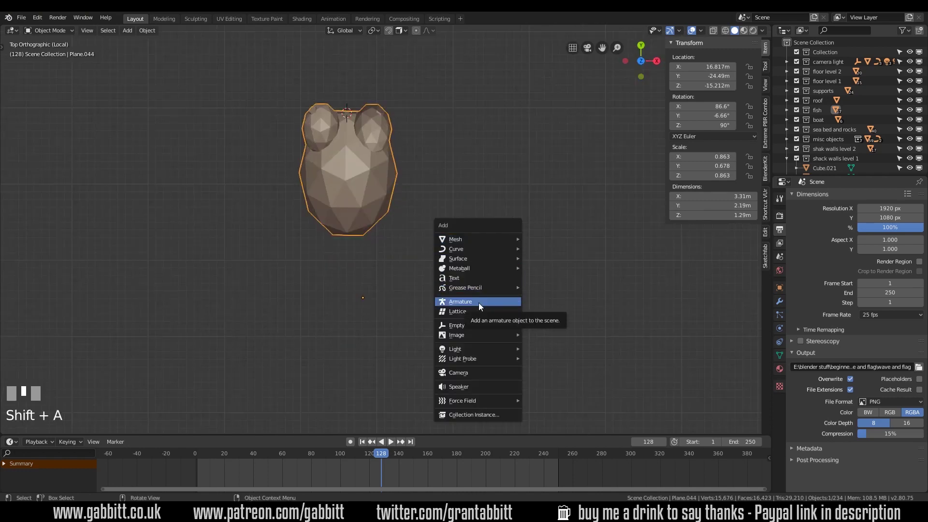
# Add an armature bone at the head, fit it inside the body from side view, shown In Front.
pyautogui.moveTo(466, 254); pyautogui.dragTo(458, 193)
pyautogui.press('Tab')
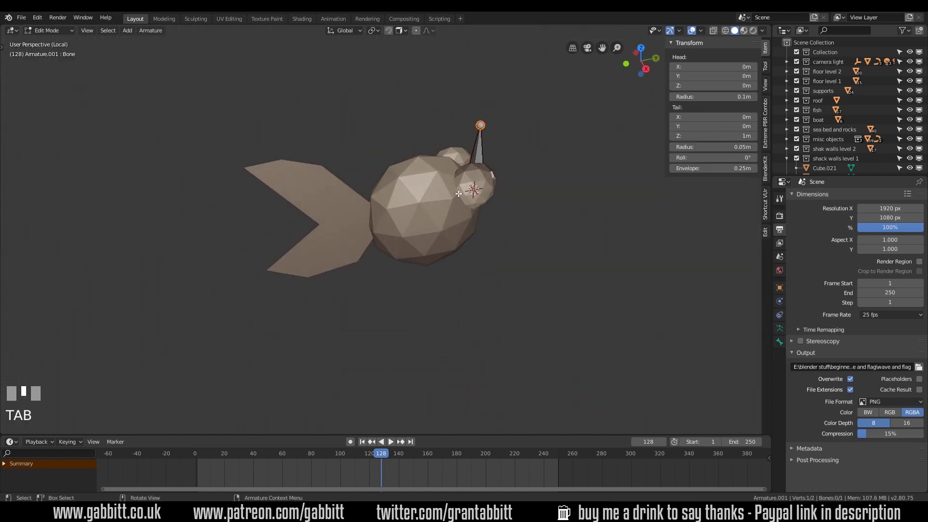
pyautogui.press('KP_3')
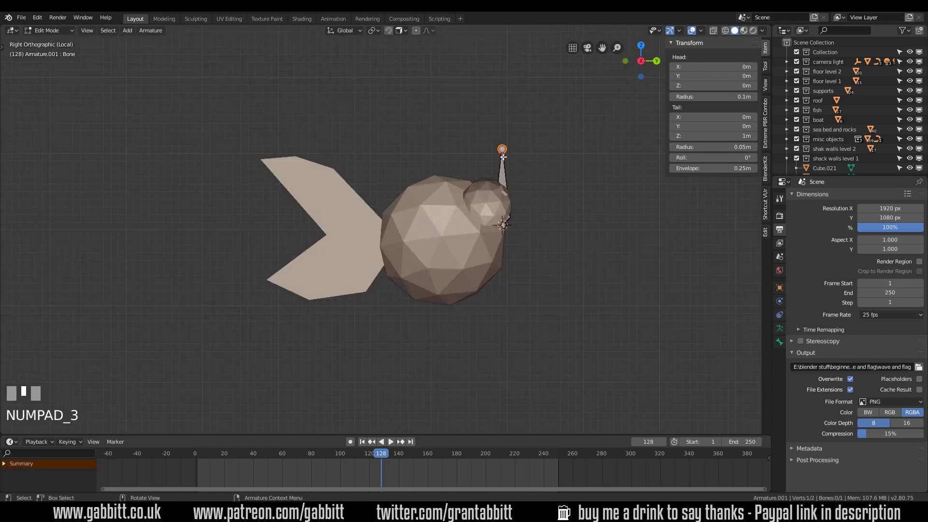
pyautogui.press('g')
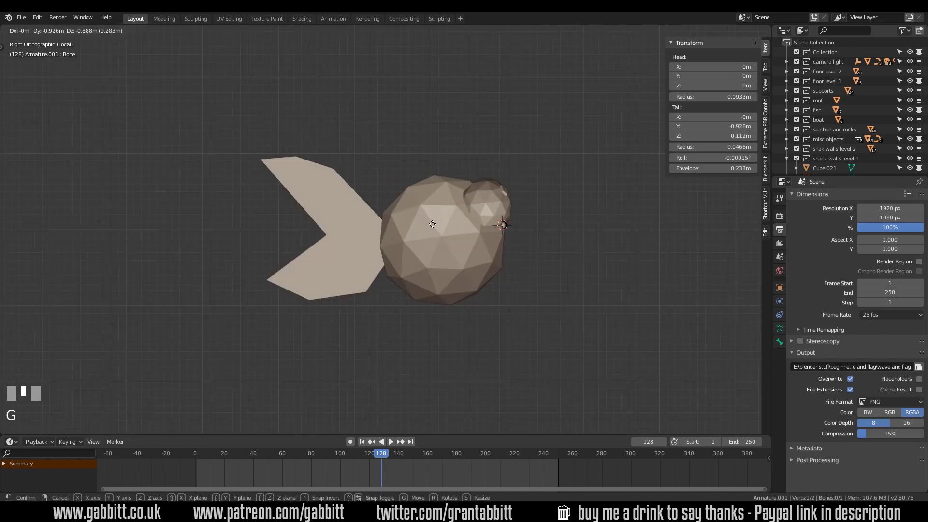
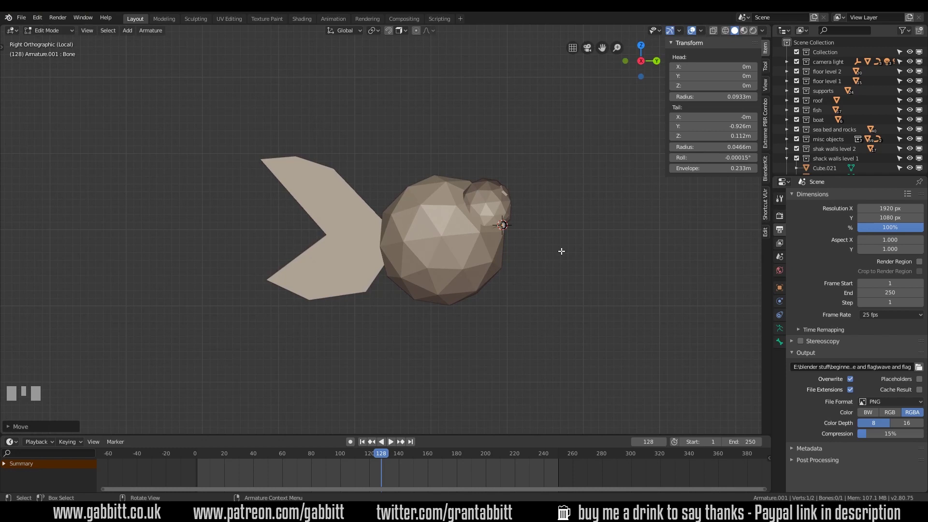
pyautogui.click(785, 293)
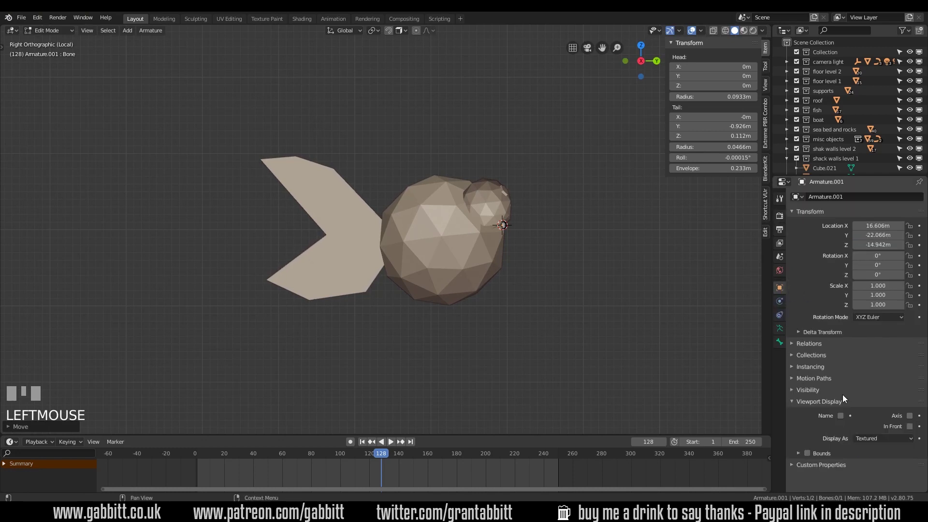
pyautogui.click(913, 429)
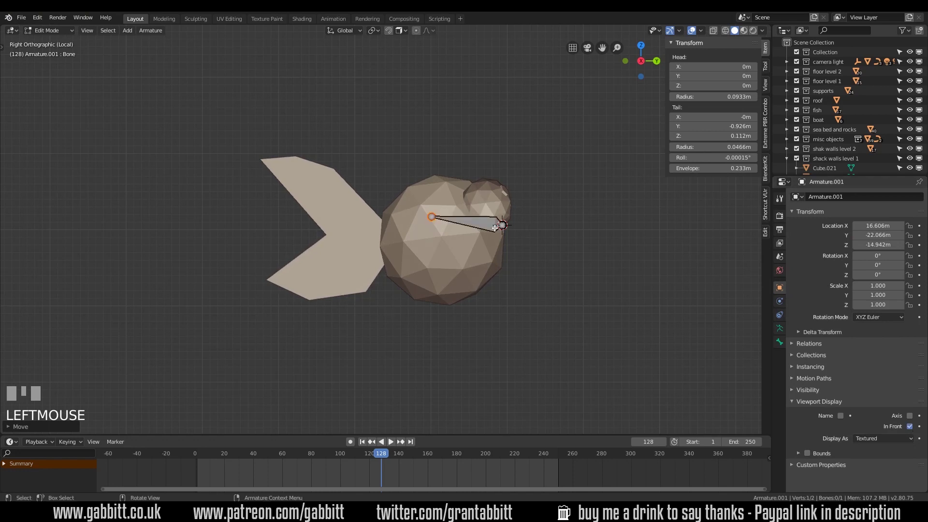
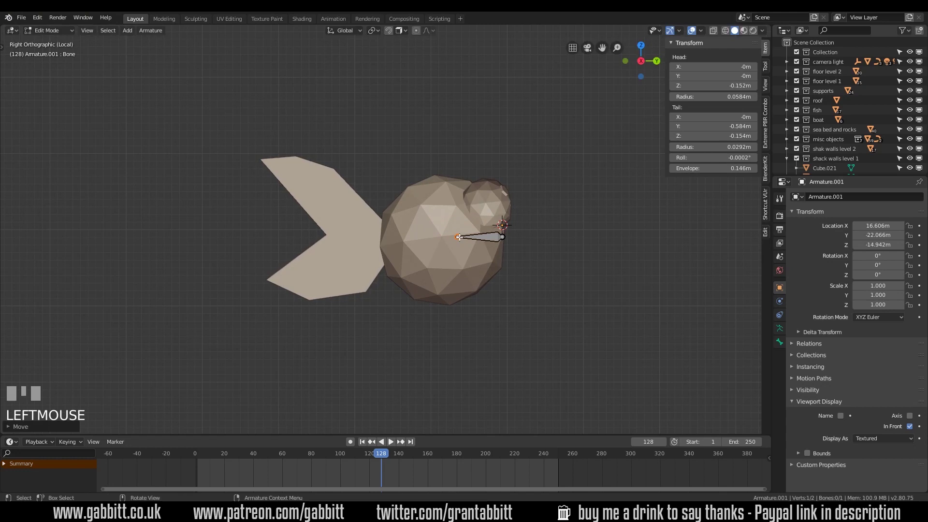
# Extrude the chain out to five bones reaching the tail, then view the rig from above.
pyautogui.press('e')
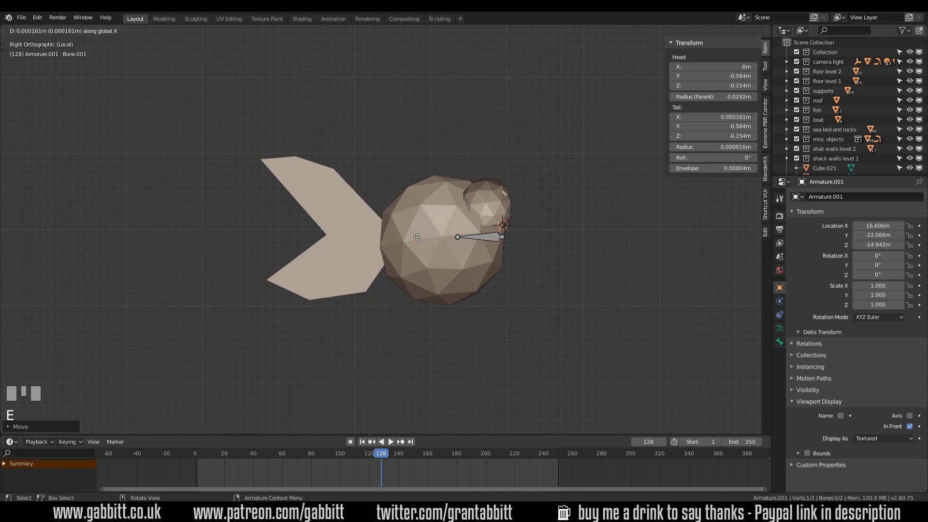
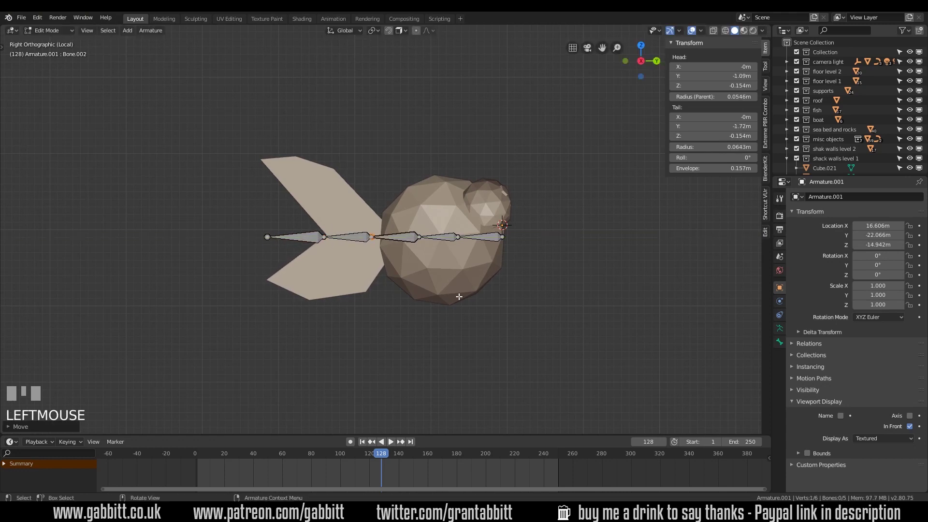
pyautogui.press('Tab')
pyautogui.press('KP_7')
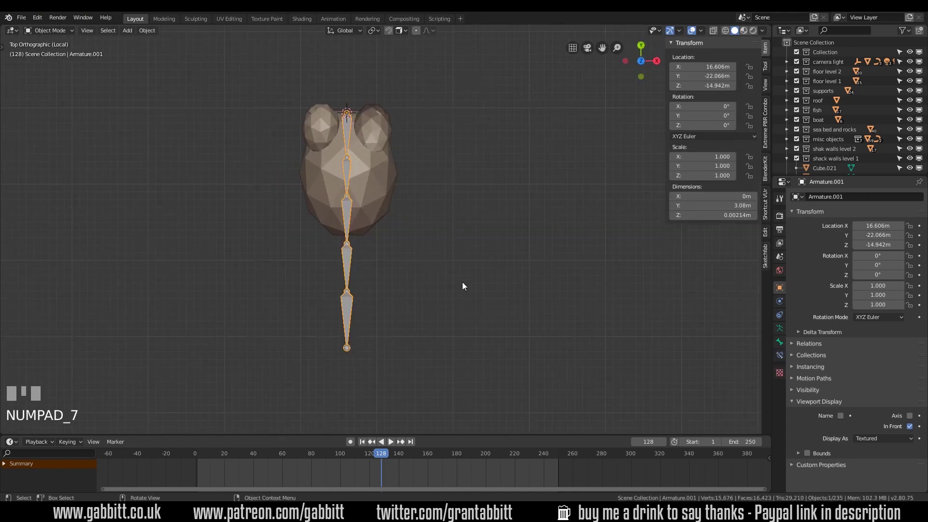
# Parent the fish mesh to the armature with automatic weights (Ctrl+P).
pyautogui.moveTo(449, 285); pyautogui.dragTo(463, 200)
pyautogui.click(462, 200)
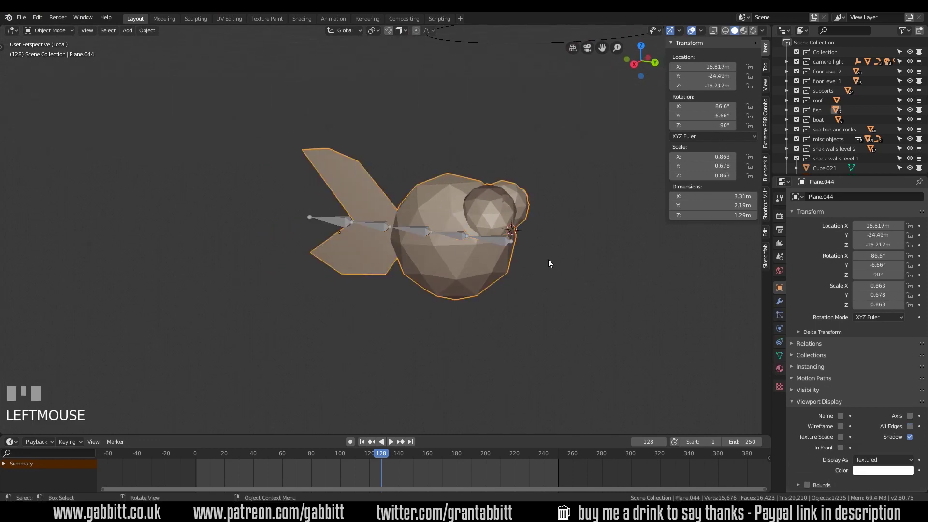
pyautogui.click(458, 239)
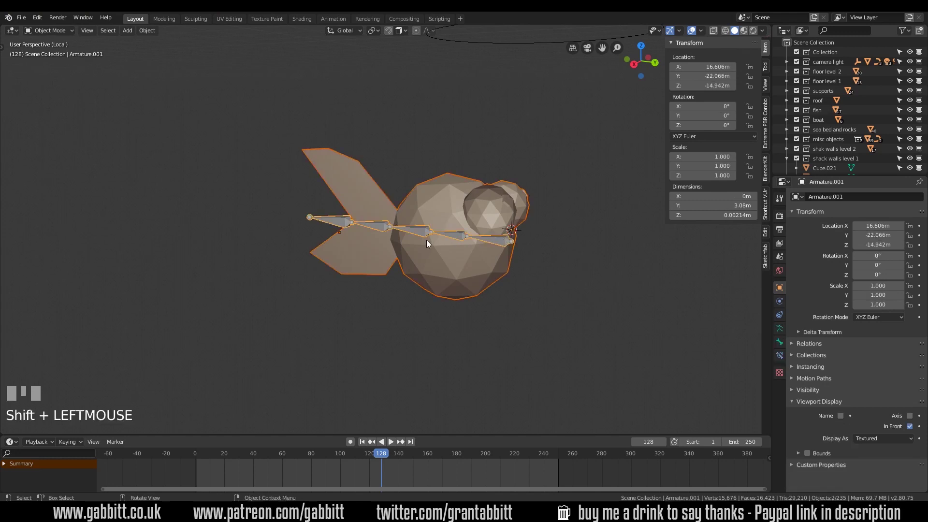
pyautogui.press('ctrl+p')
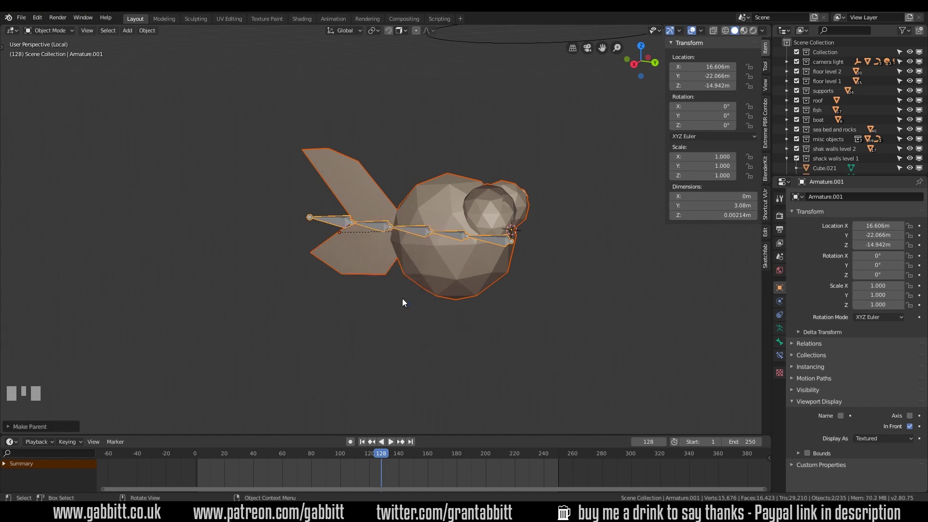
# In Pose Mode rotate the tail bones to test how the fish deforms.
pyautogui.click(464, 238)
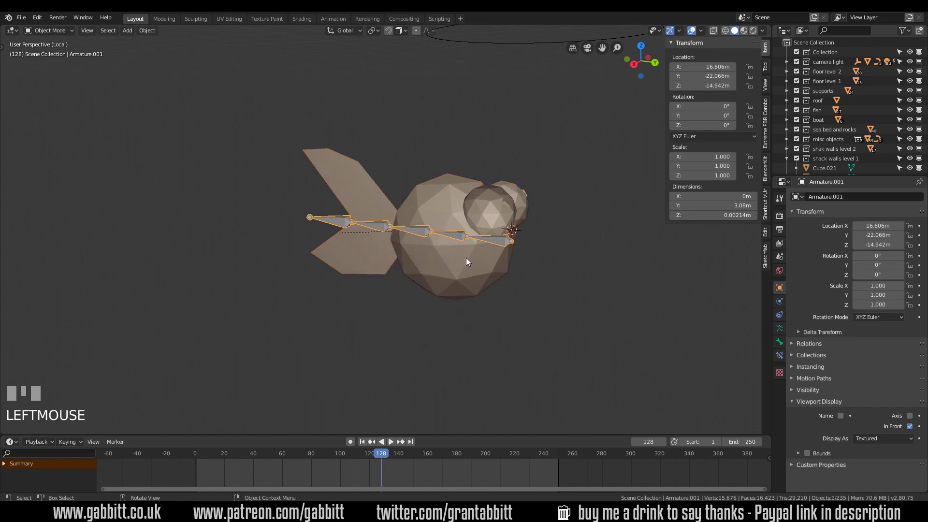
pyautogui.moveTo(48, 33); pyautogui.dragTo(461, 238)
pyautogui.press('r')
pyautogui.click(427, 219)
pyautogui.press('r')
pyautogui.press('r')
pyautogui.click(364, 201)
pyautogui.press('r')
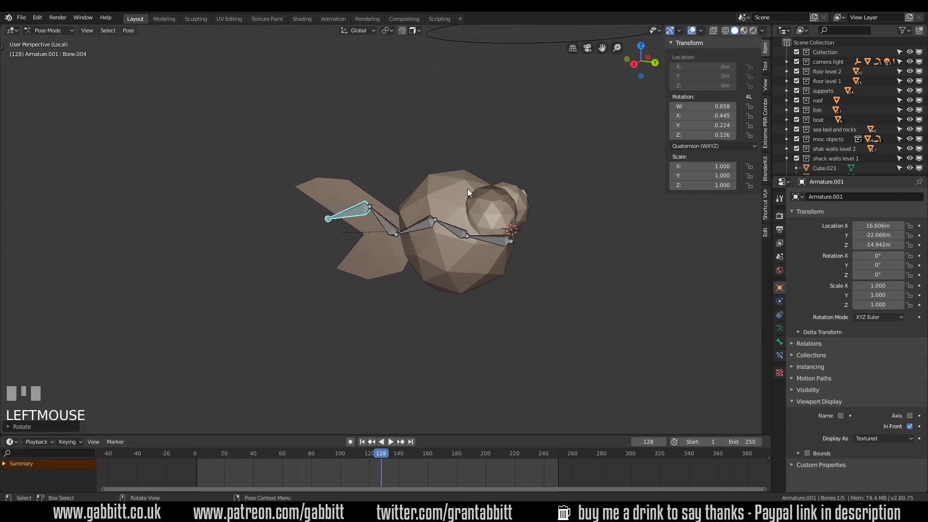
# Clear the bone rotations back to rest pose and switch the fish mesh into Weight Paint mode.
pyautogui.press('ctrl+z')
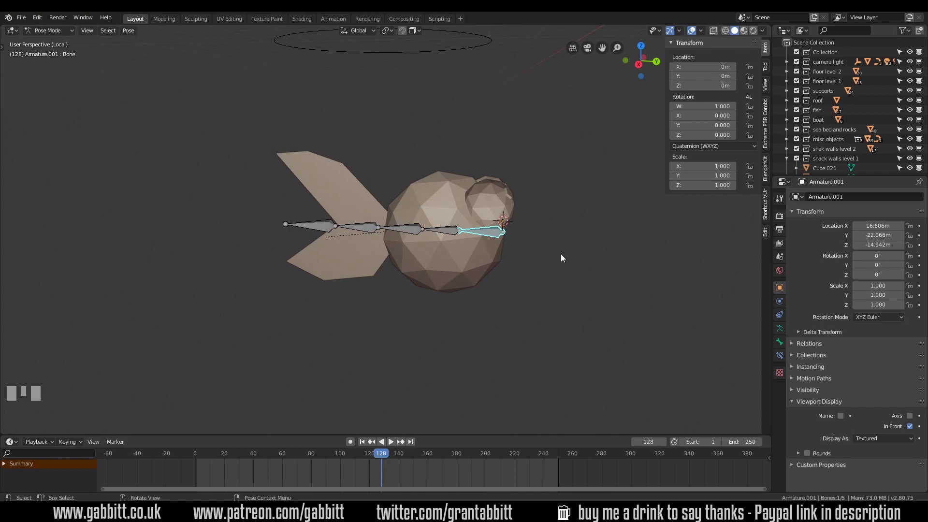
pyautogui.moveTo(41, 23); pyautogui.dragTo(341, 180)
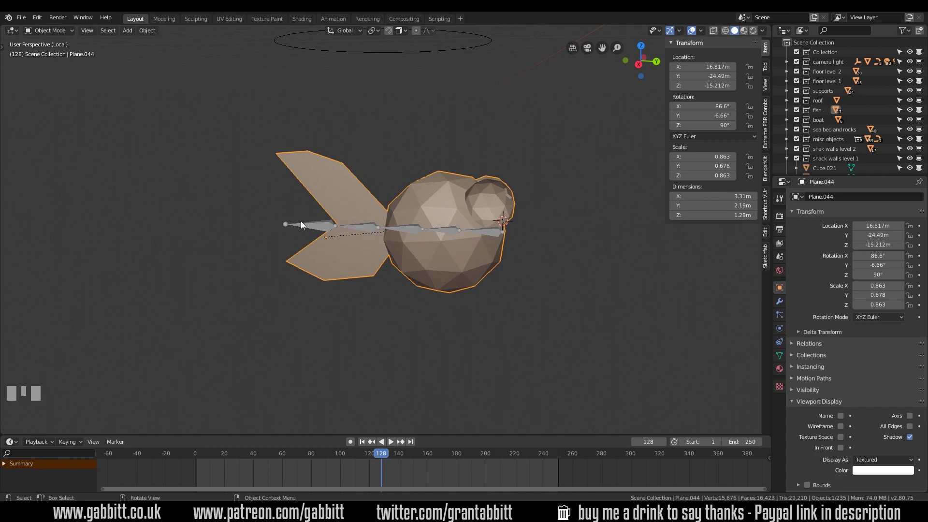
pyautogui.moveTo(65, 33); pyautogui.dragTo(544, 278)
pyautogui.moveTo(544, 278); pyautogui.dragTo(457, 244)
pyautogui.click(457, 244)
pyautogui.moveTo(470, 251); pyautogui.dragTo(408, 234)
pyautogui.click(408, 234)
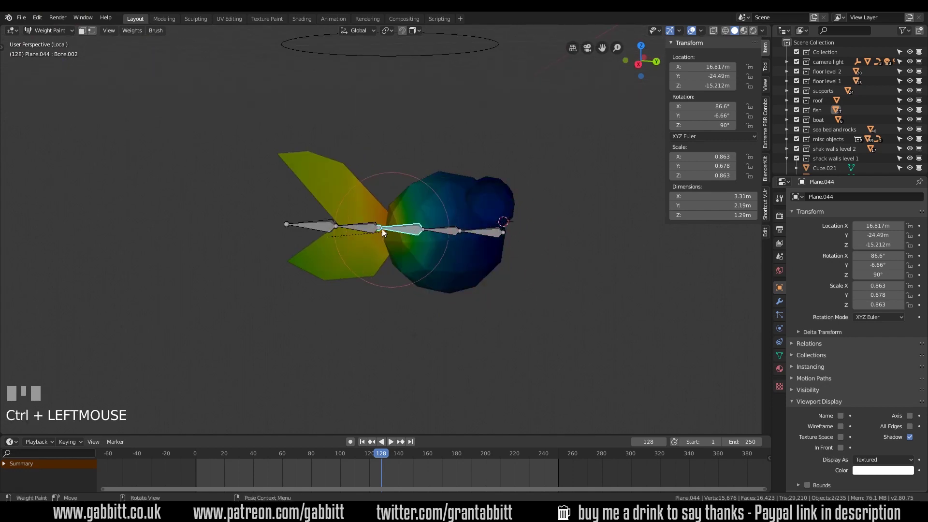
# Paint full front-bone weight over the fish's head and eye, then return to Object Mode.
pyautogui.moveTo(363, 229); pyautogui.dragTo(317, 232)
pyautogui.moveTo(314, 228); pyautogui.dragTo(446, 281)
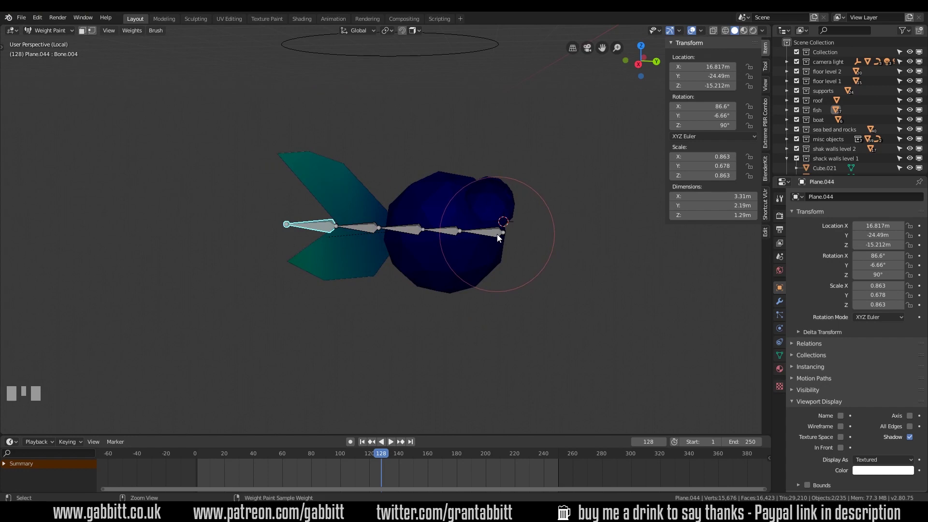
pyautogui.moveTo(500, 238); pyautogui.dragTo(781, 204)
pyautogui.moveTo(782, 204); pyautogui.dragTo(921, 309)
pyautogui.moveTo(510, 241); pyautogui.dragTo(510, 218)
pyautogui.moveTo(510, 218); pyautogui.dragTo(536, 225)
pyautogui.moveTo(536, 224); pyautogui.dragTo(512, 211)
pyautogui.moveTo(512, 211); pyautogui.dragTo(414, 283)
pyautogui.moveTo(414, 284); pyautogui.dragTo(50, 34)
pyautogui.moveTo(50, 35); pyautogui.dragTo(519, 280)
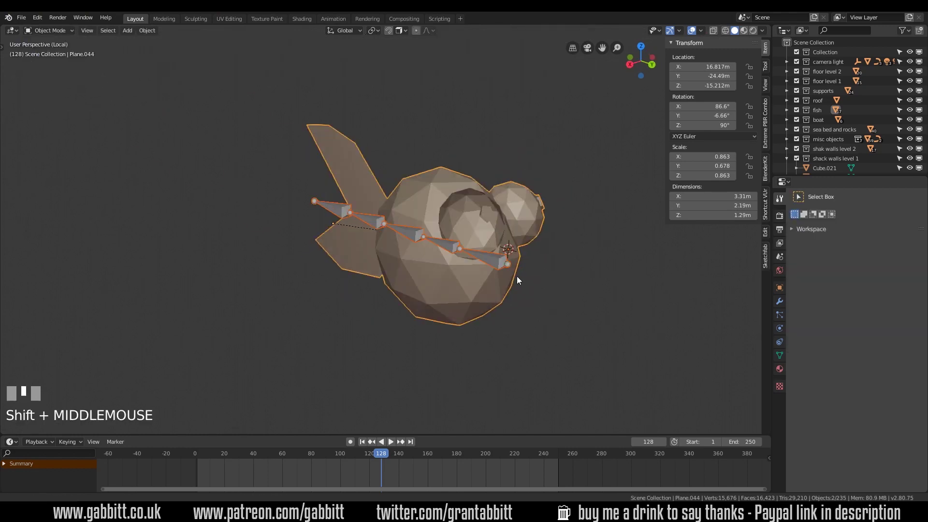
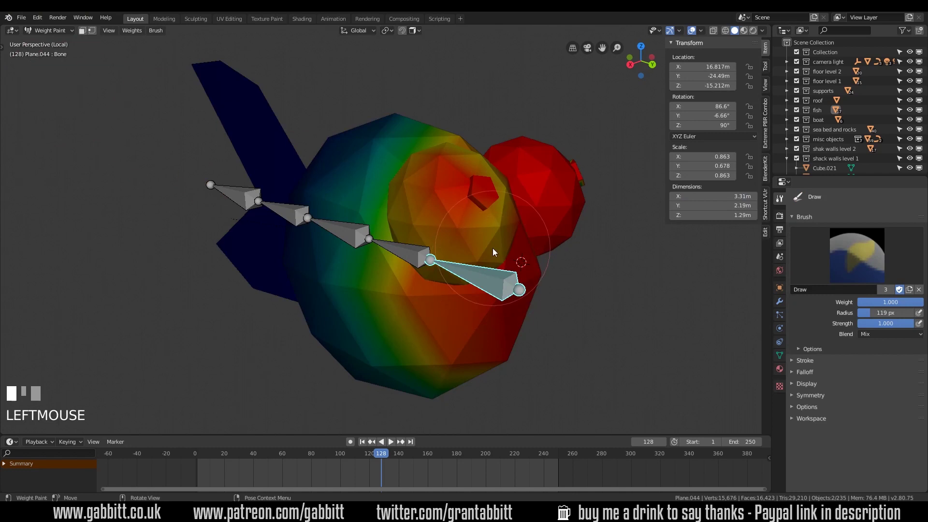
# Paint head-bone weight onto the fish's head vertices.
pyautogui.moveTo(505, 235); pyautogui.dragTo(522, 170)
pyautogui.moveTo(522, 169); pyautogui.dragTo(537, 228)
pyautogui.moveTo(537, 228); pyautogui.dragTo(230, 189)
pyautogui.moveTo(230, 189); pyautogui.dragTo(727, 35)
# Enter Edit Mode on the fish mesh and select all of its vertices.
pyautogui.press('Tab')
pyautogui.moveTo(280, 180); pyautogui.dragTo(195, 211)
pyautogui.scroll(3)
pyautogui.click(196, 211)
pyautogui.click(182, 240)
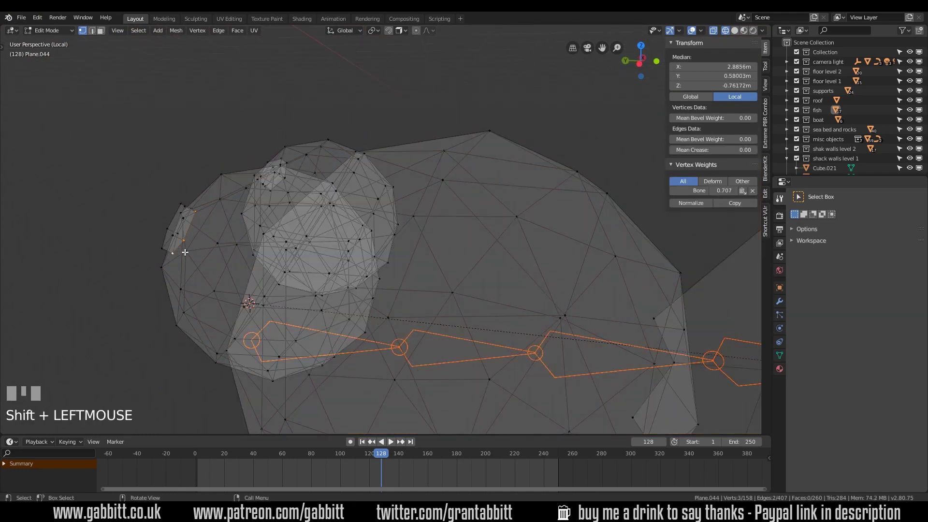
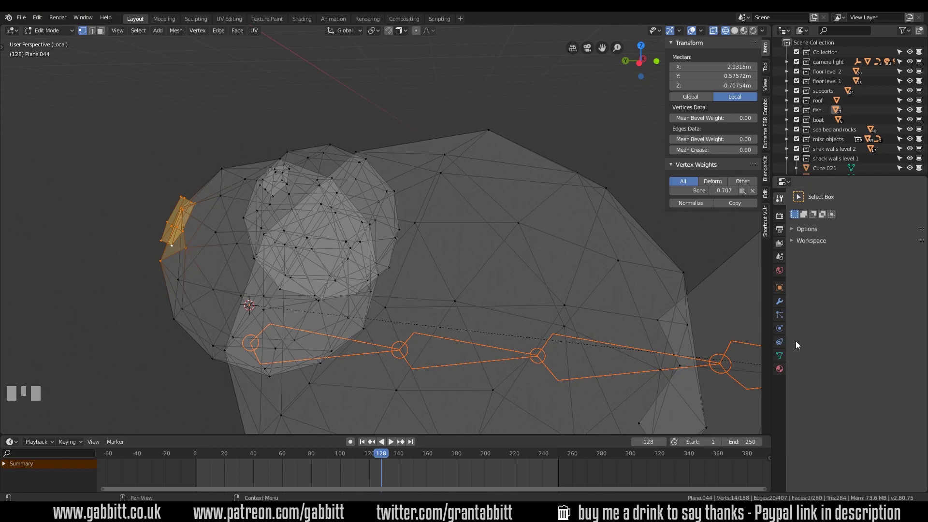
# Assign the selected eye faces to the head Bone vertex group at weight 1.0 and return to Weight Paint.
pyautogui.click(785, 360)
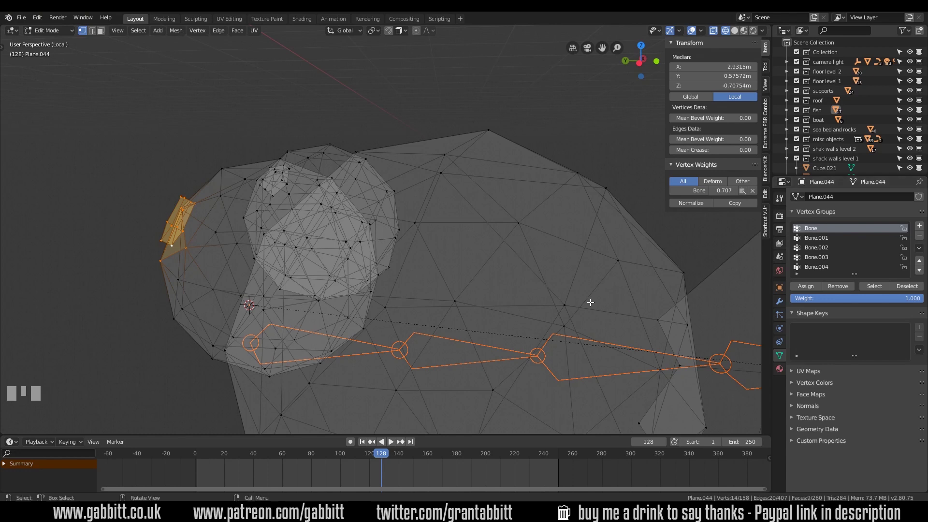
pyautogui.moveTo(872, 299); pyautogui.dragTo(382, 211)
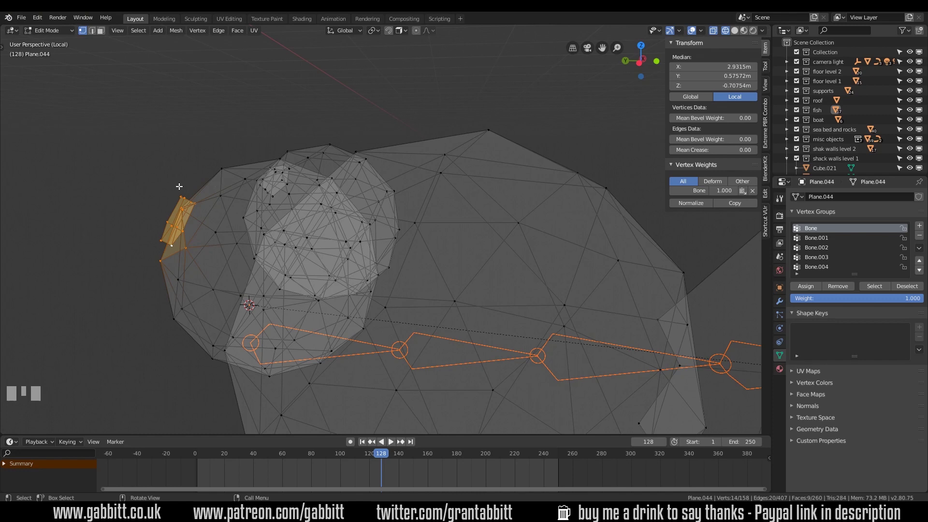
pyautogui.moveTo(68, 35); pyautogui.dragTo(739, 34)
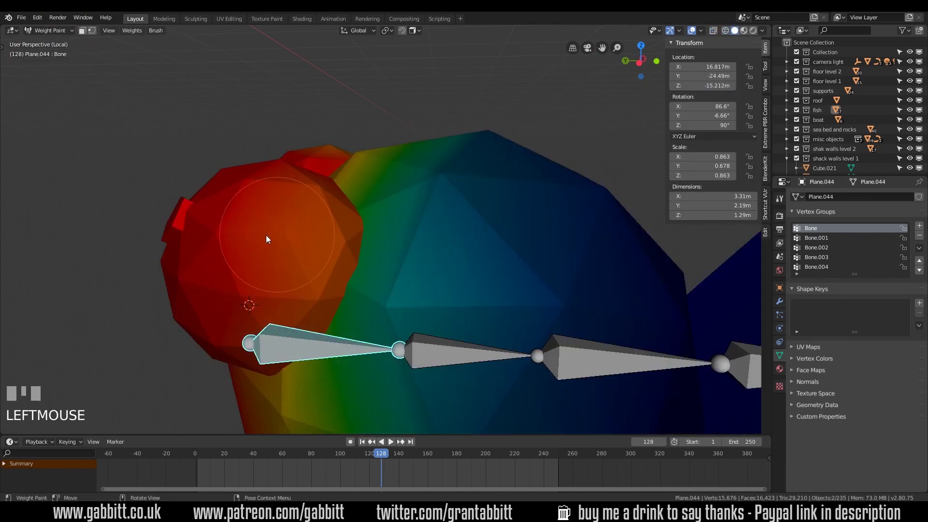
# Inspect the head weights from the right view, pick Bone.001 and show the Draw brush settings at weight 1.0.
pyautogui.moveTo(240, 245); pyautogui.dragTo(226, 333)
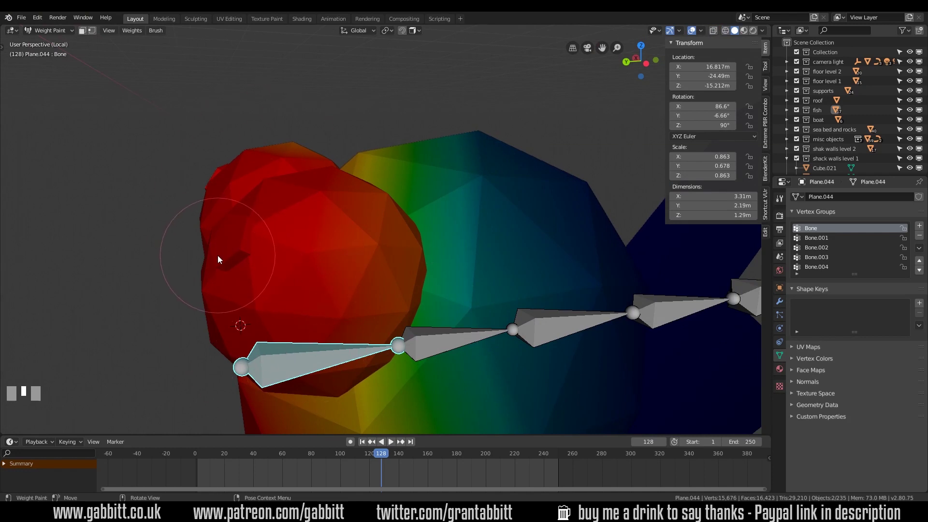
pyautogui.press('KP_3')
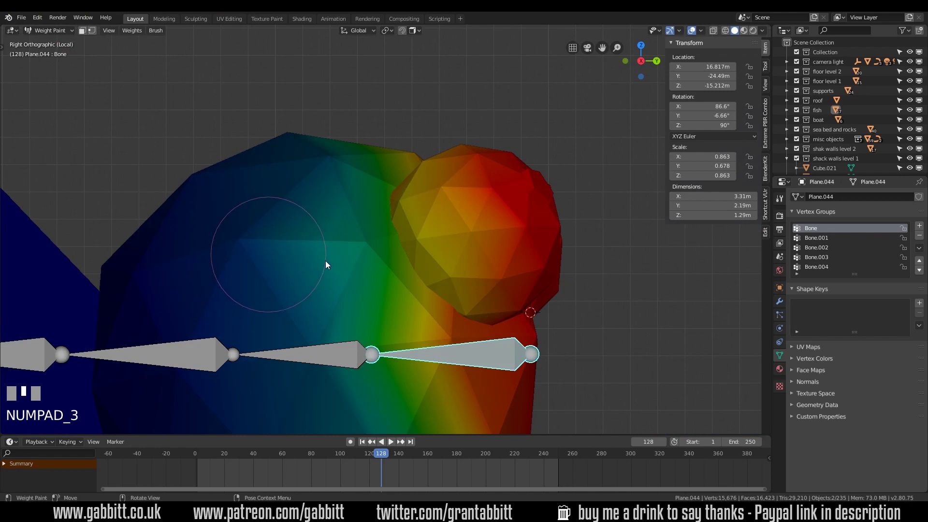
pyautogui.scroll(-3)
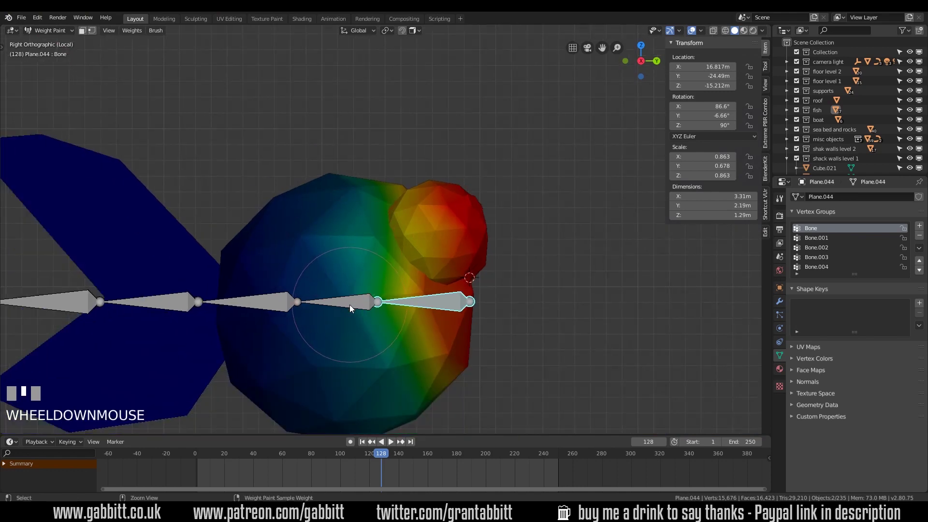
pyautogui.click(352, 305)
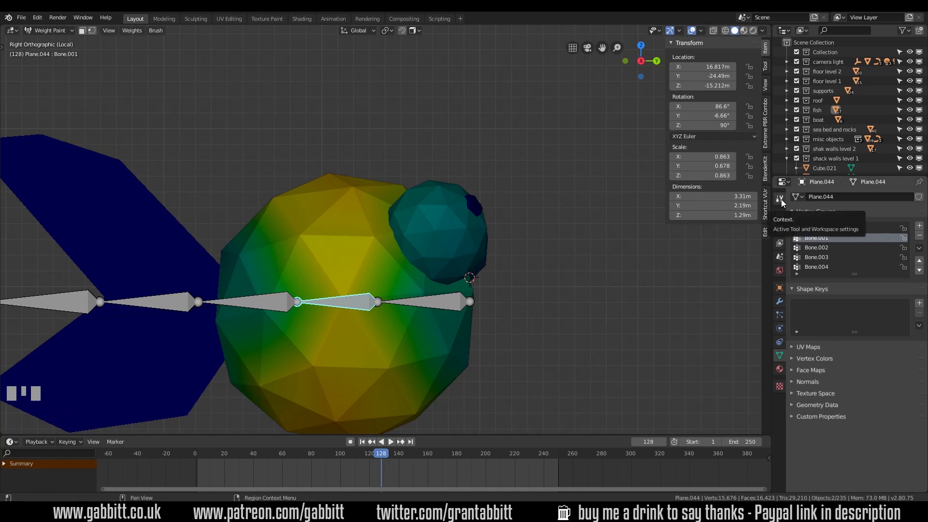
pyautogui.click(784, 203)
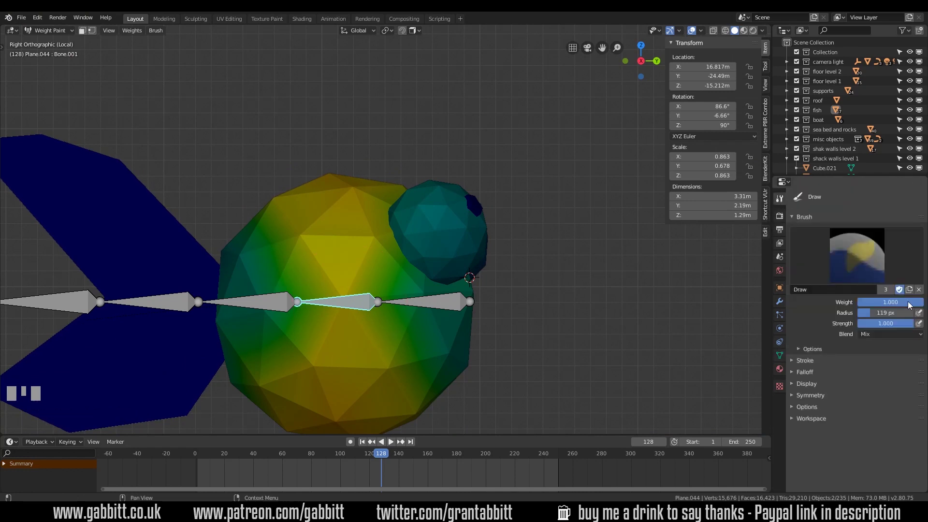
# Paint full weight for the middle bone along the fish's body and fins.
pyautogui.moveTo(916, 306); pyautogui.dragTo(271, 309)
pyautogui.scroll(-3)
pyautogui.middleClick(127, 150)
pyautogui.moveTo(154, 185); pyautogui.dragTo(233, 281)
pyautogui.moveTo(234, 281); pyautogui.dragTo(638, 176)
pyautogui.moveTo(638, 175); pyautogui.dragTo(630, 340)
pyautogui.moveTo(629, 340); pyautogui.dragTo(876, 307)
pyautogui.moveTo(876, 307); pyautogui.dragTo(265, 368)
pyautogui.moveTo(265, 368); pyautogui.dragTo(470, 288)
# Paint the tail bone's weight onto the tail fins and rear of the body.
pyautogui.click(471, 288)
pyautogui.moveTo(559, 310); pyautogui.dragTo(549, 247)
pyautogui.moveTo(548, 247); pyautogui.dragTo(602, 286)
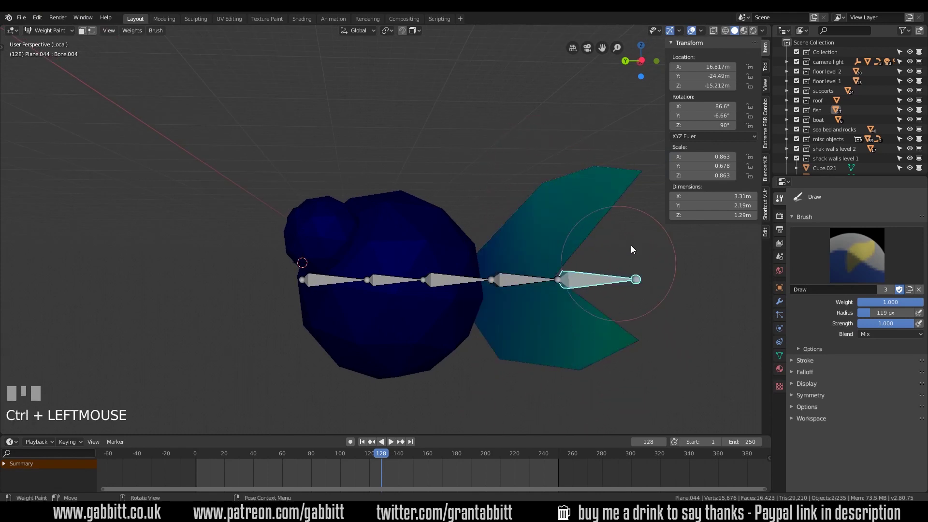
pyautogui.moveTo(639, 175); pyautogui.dragTo(642, 349)
pyautogui.moveTo(642, 349); pyautogui.dragTo(276, 283)
pyautogui.moveTo(276, 283); pyautogui.dragTo(326, 283)
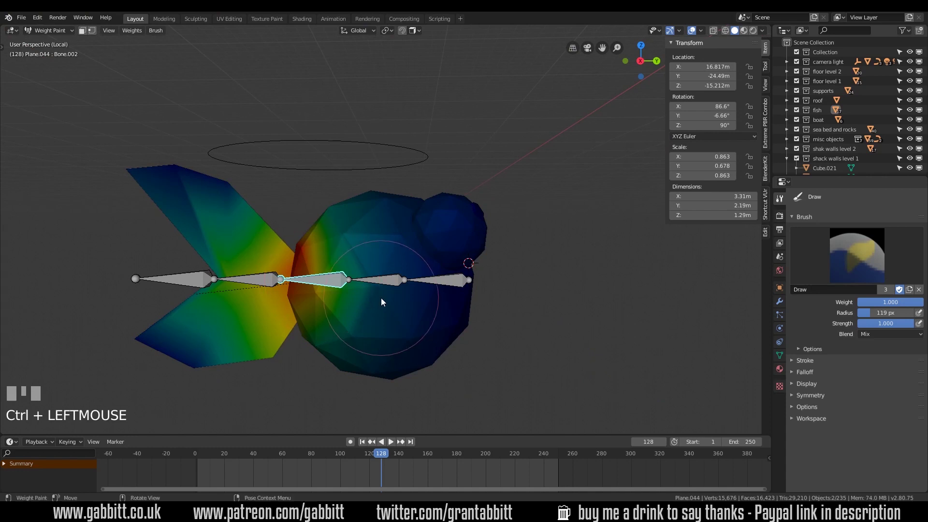
# Test the weights by bending a bone twice, then undo the bend.
pyautogui.press('r')
pyautogui.click(397, 282)
pyautogui.press('r')
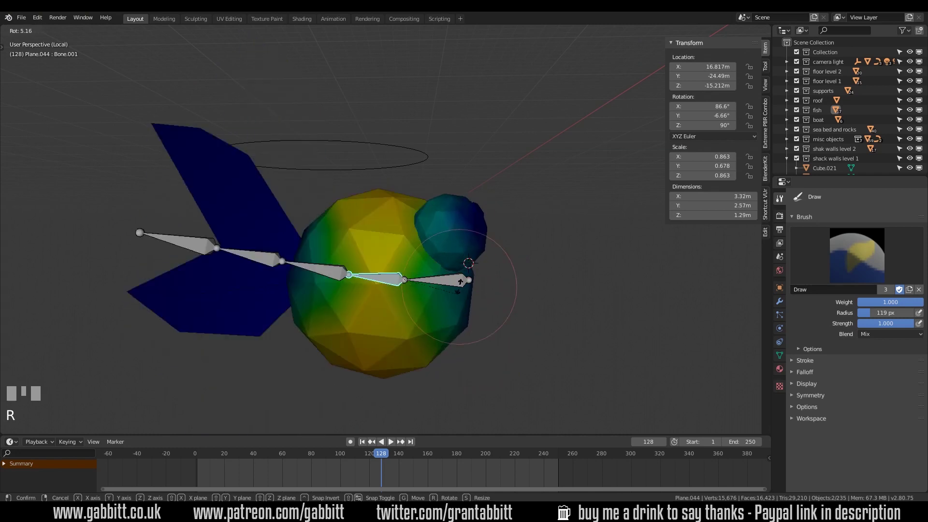
pyautogui.click(467, 264)
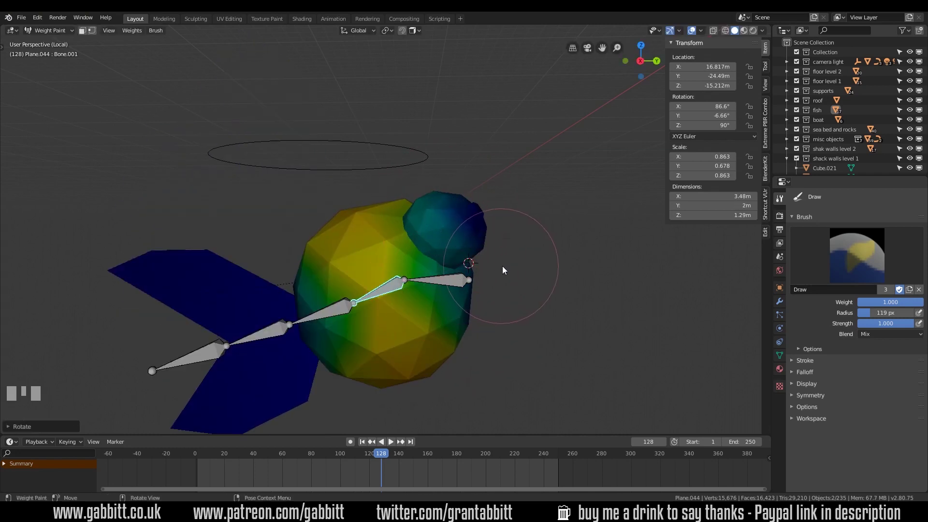
pyautogui.press('ctrl+z')
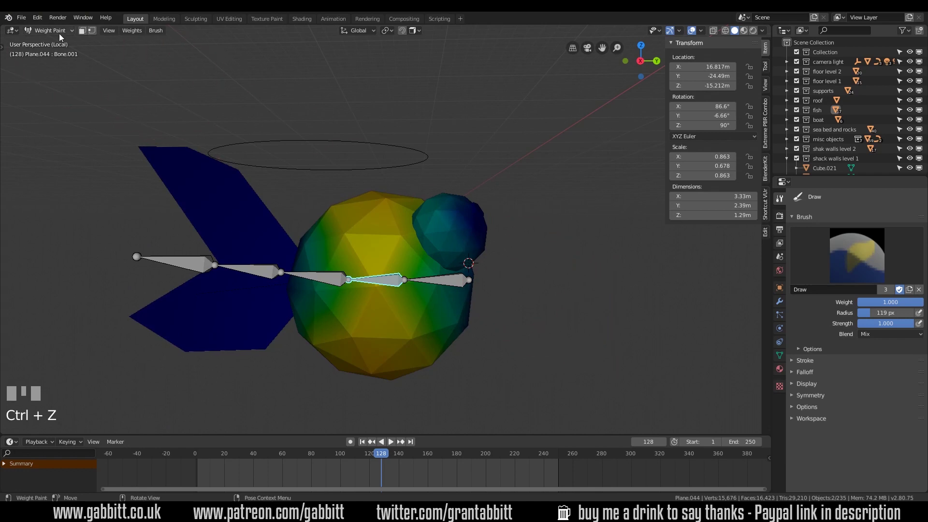
# Leave weight paint for Pose Mode in side view and select all five bones of the armature.
pyautogui.moveTo(60, 36); pyautogui.dragTo(460, 286)
pyautogui.moveTo(483, 275); pyautogui.dragTo(74, 25)
pyautogui.press('KP_3')
pyautogui.moveTo(68, 36); pyautogui.dragTo(575, 249)
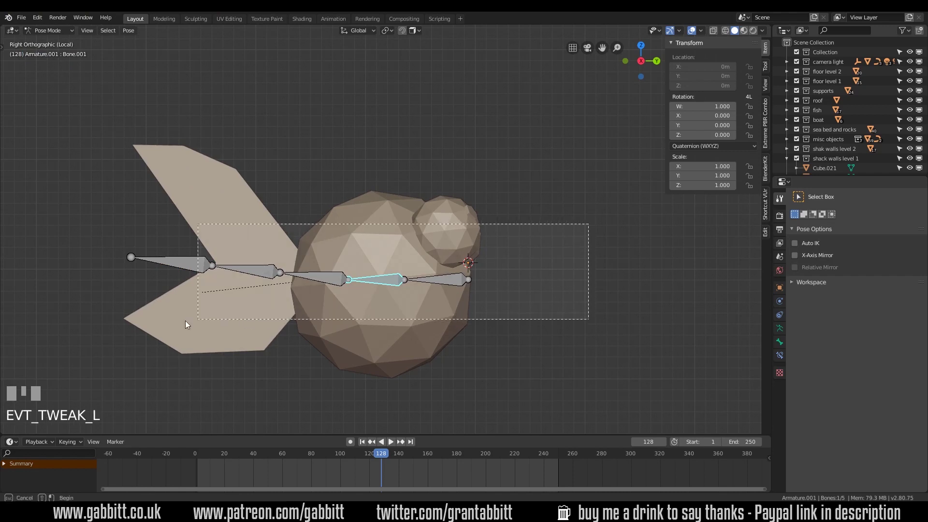
pyautogui.press('alt+r')
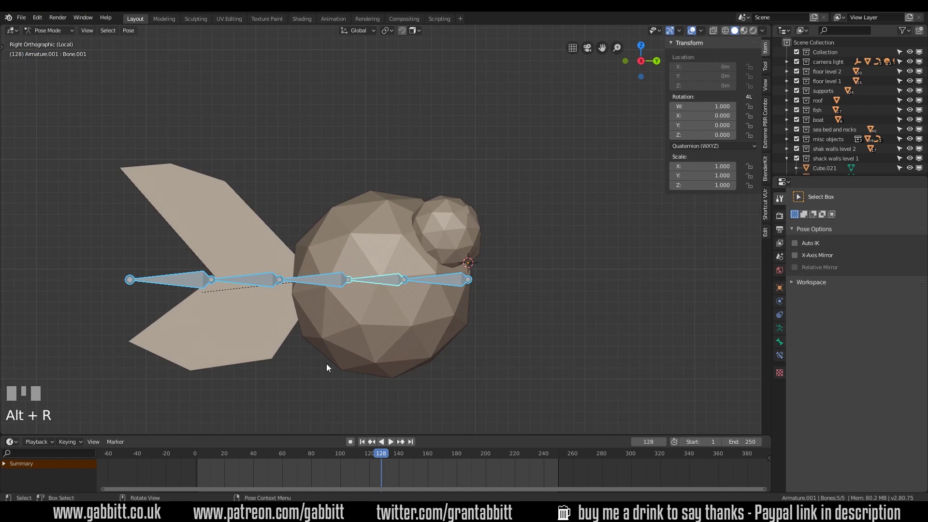
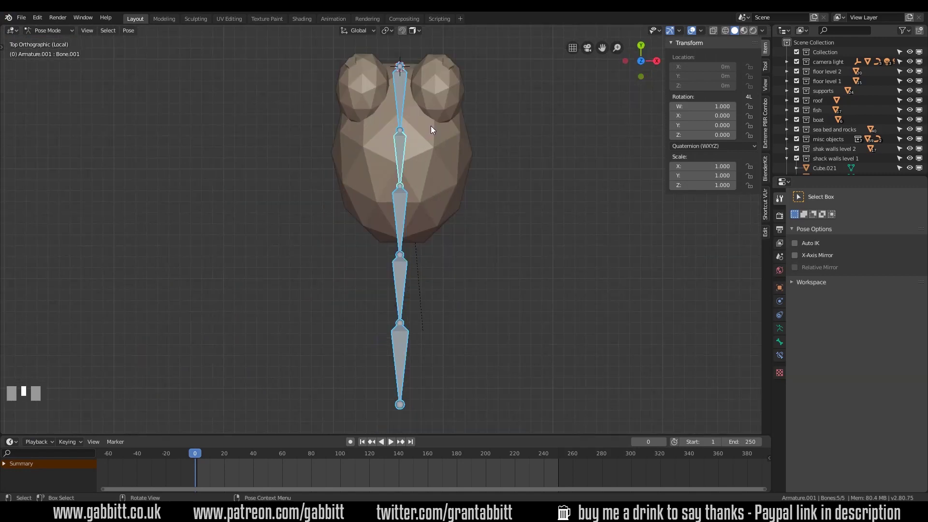
# Rotate each bone in turn to curve the fish's tail to one side.
pyautogui.click(577, 244)
pyautogui.press('r')
pyautogui.click(573, 251)
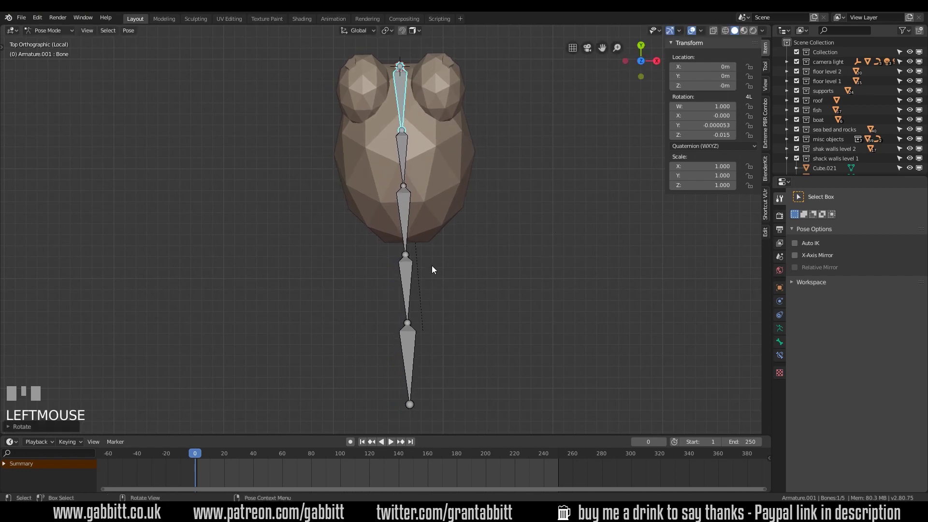
pyautogui.press('r')
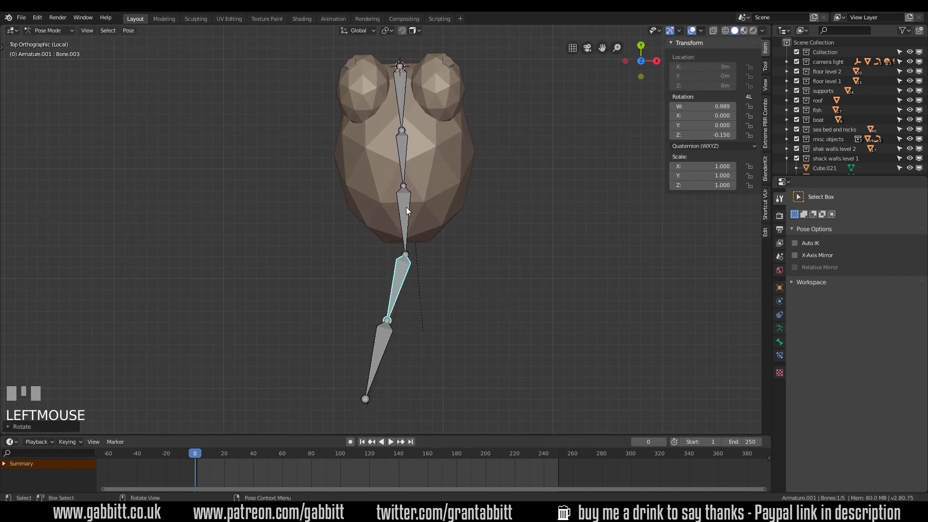
pyautogui.click(415, 213)
pyautogui.press('r')
pyautogui.click(367, 334)
pyautogui.press('r')
pyautogui.click(440, 355)
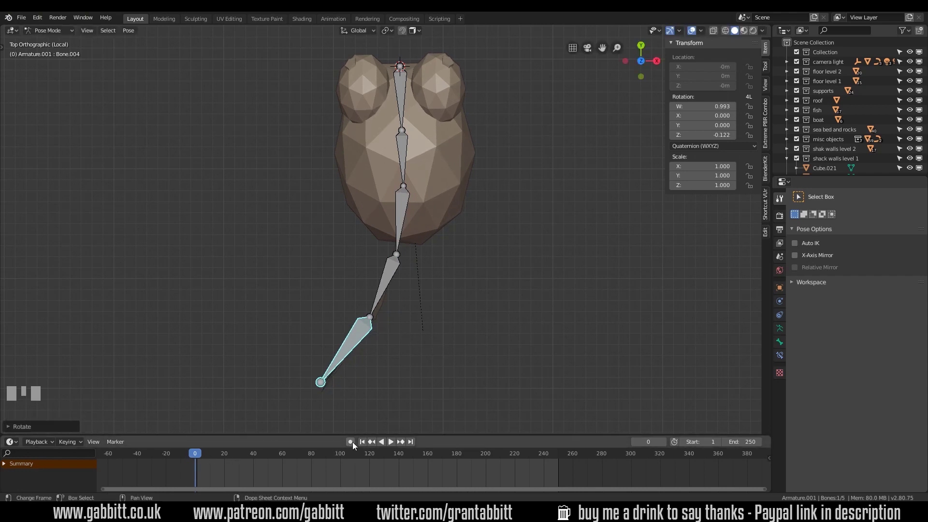
# Select all bones, keyframe the pose at frame 0, duplicate the keys to frame 25 and move the playhead to frame 12.
pyautogui.moveTo(252, 55); pyautogui.dragTo(548, 392)
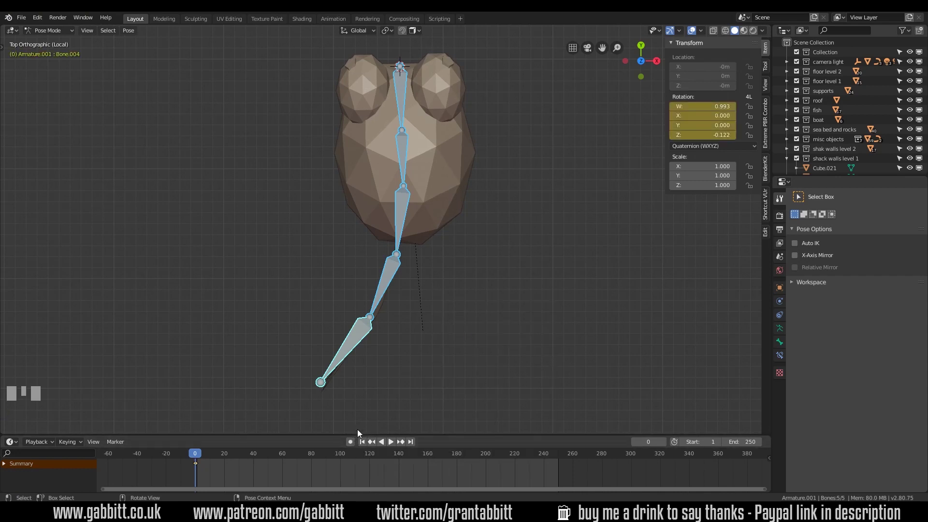
pyautogui.click(353, 447)
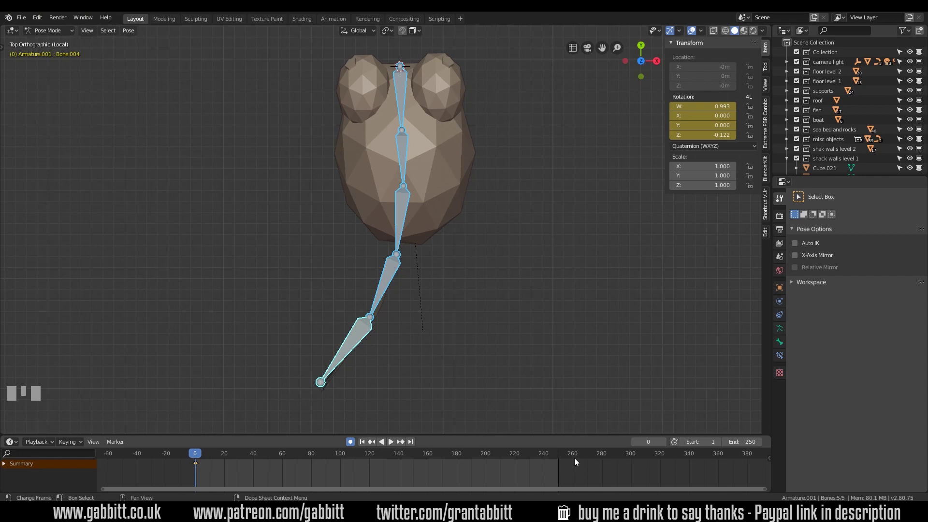
pyautogui.click(199, 466)
pyautogui.press('shift+d')
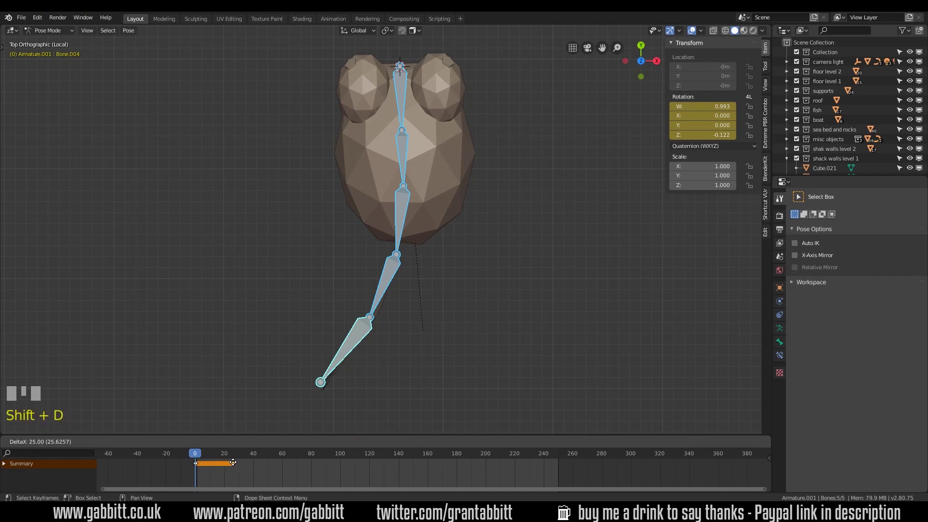
pyautogui.click(236, 466)
pyautogui.scroll(3)
pyautogui.moveTo(208, 469); pyautogui.dragTo(361, 458)
pyautogui.scroll(3)
pyautogui.click(361, 458)
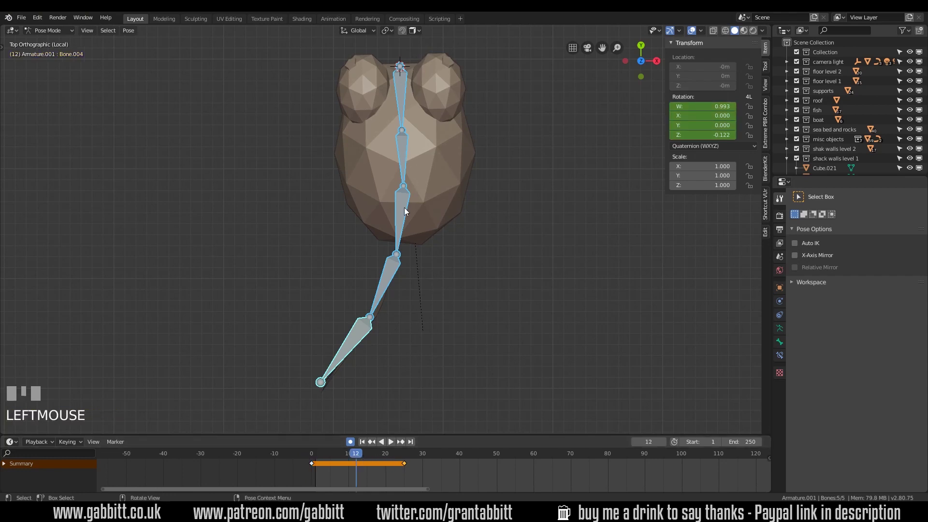
# Rotate the tail bones the opposite way and keyframe the contrasting pose at frame 12.
pyautogui.moveTo(405, 107); pyautogui.dragTo(525, 125)
pyautogui.press('r')
pyautogui.moveTo(403, 154); pyautogui.dragTo(405, 155)
pyautogui.press('r')
pyautogui.click(396, 212)
pyautogui.press('r')
pyautogui.press('r')
# Scrub the timeline through the swim cycle to check the tail motion.
pyautogui.click(444, 348)
pyautogui.press('r')
pyautogui.moveTo(358, 455); pyautogui.dragTo(21, 444)
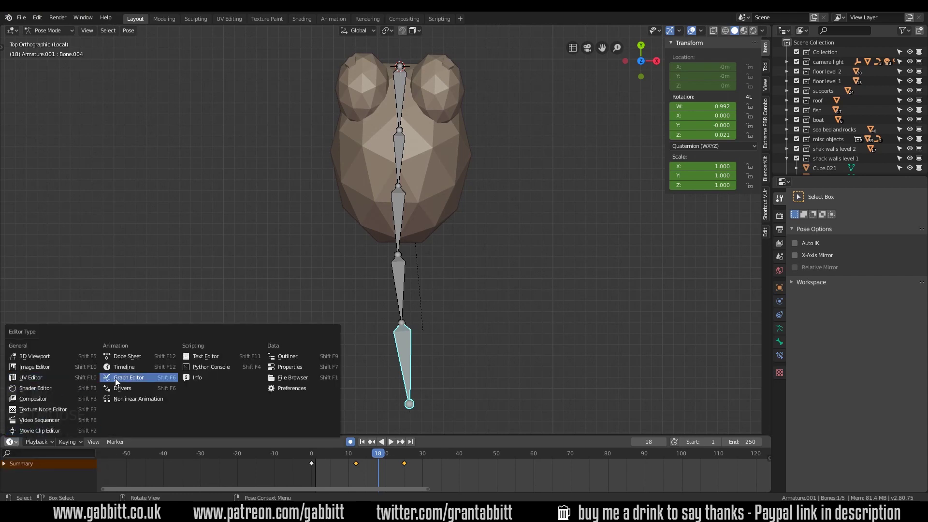
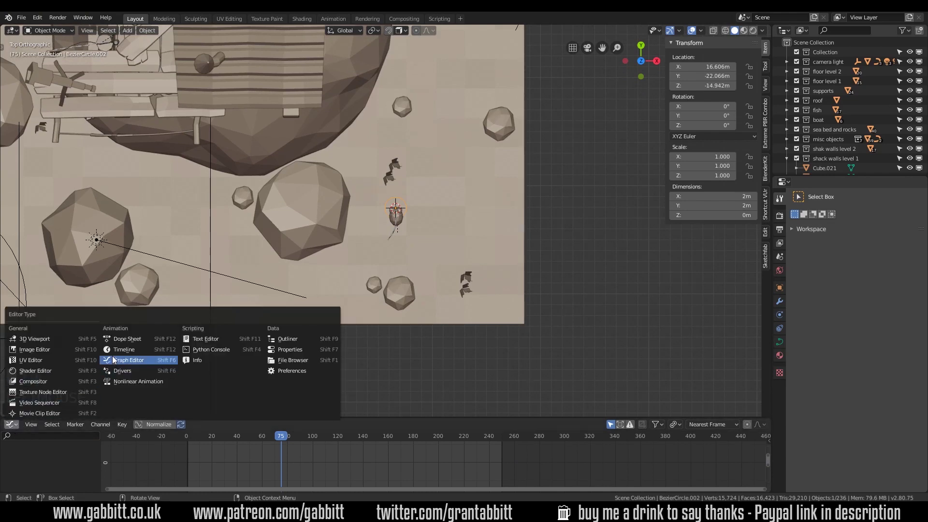
# Scale the Bezier circle into a wide loop around the rocks and select the fish armature.
pyautogui.moveTo(118, 353); pyautogui.dragTo(356, 428)
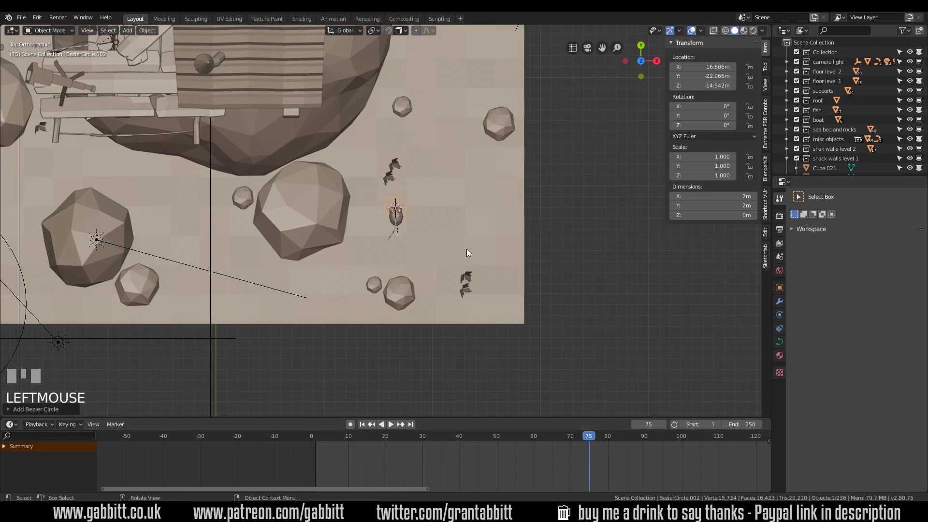
pyautogui.scroll(3)
pyautogui.press('s')
pyautogui.click(537, 242)
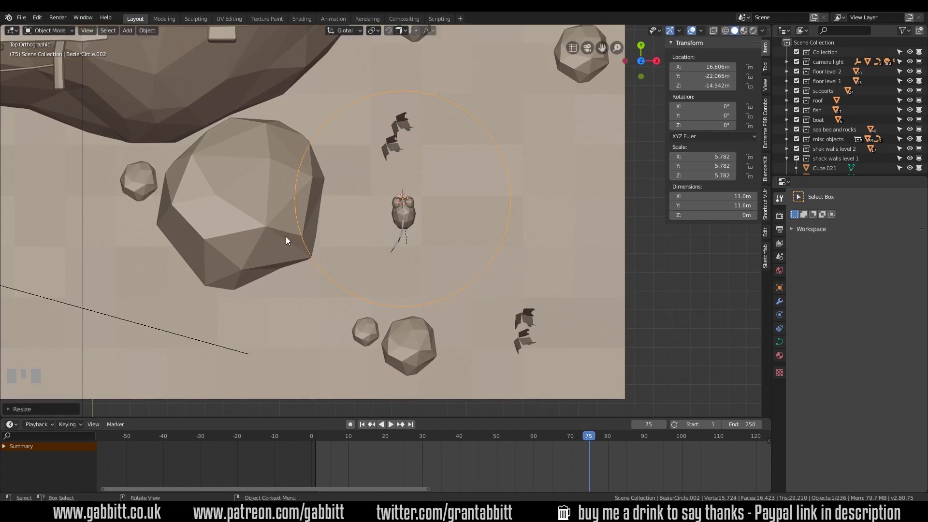
pyautogui.moveTo(421, 238); pyautogui.dragTo(440, 211)
pyautogui.scroll(3)
pyautogui.click(440, 210)
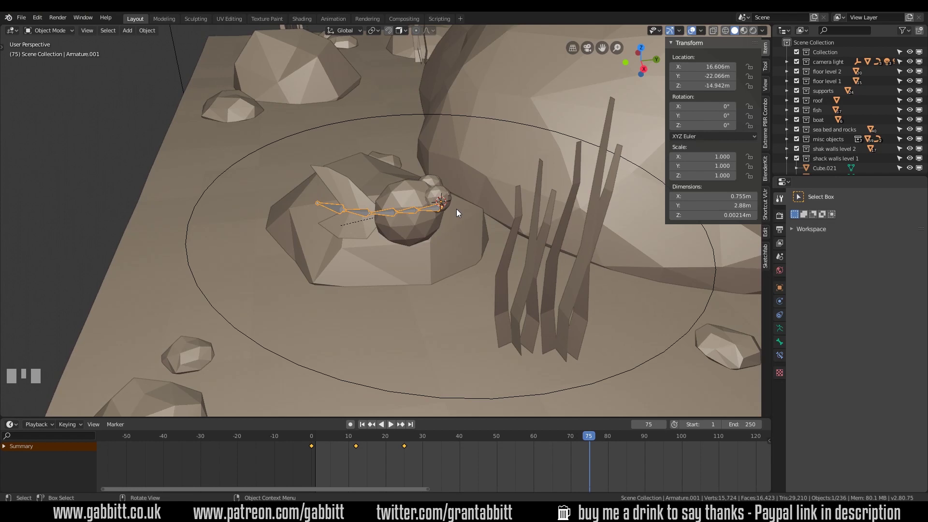
# Add a Plain Axes empty at the front of the fish's head.
pyautogui.press('shift+a')
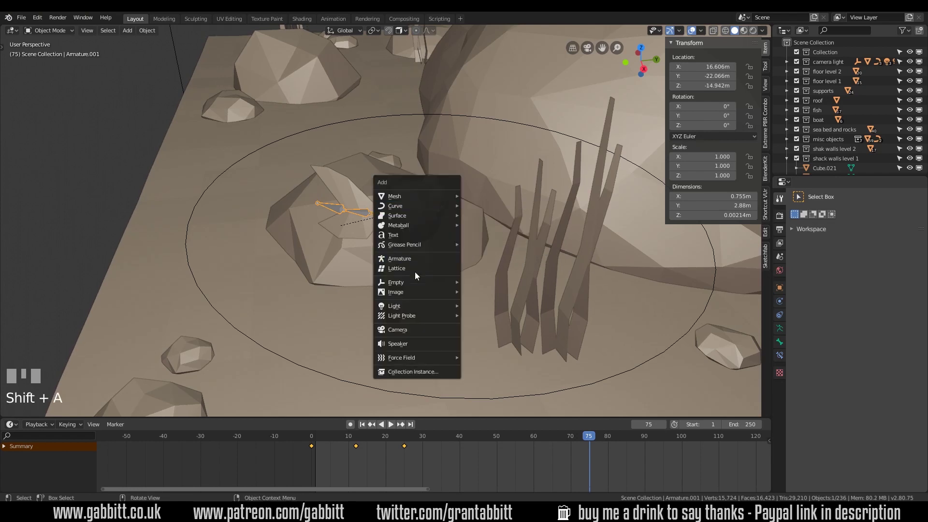
pyautogui.moveTo(470, 221); pyautogui.dragTo(457, 184)
pyautogui.click(457, 183)
pyautogui.click(491, 168)
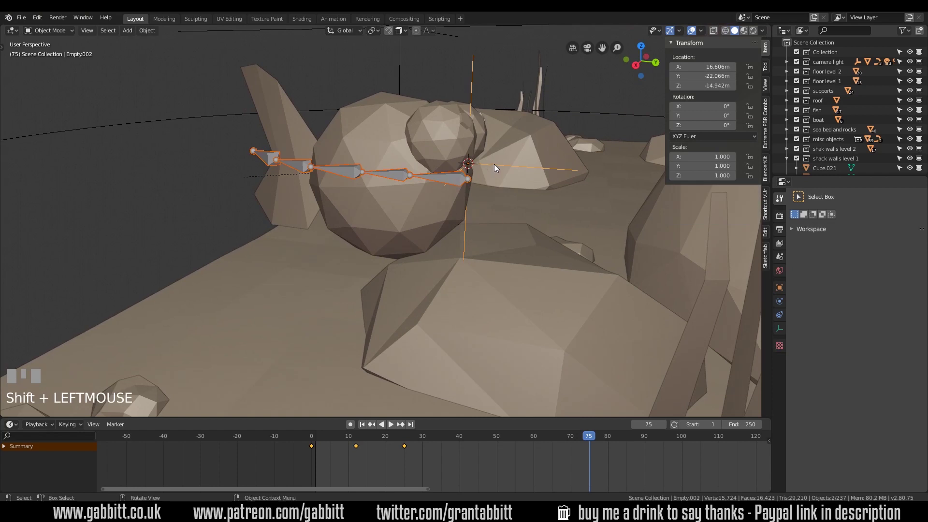
# Parent the fish armature to the new empty with Ctrl+P Object.
pyautogui.press('ctrl+p')
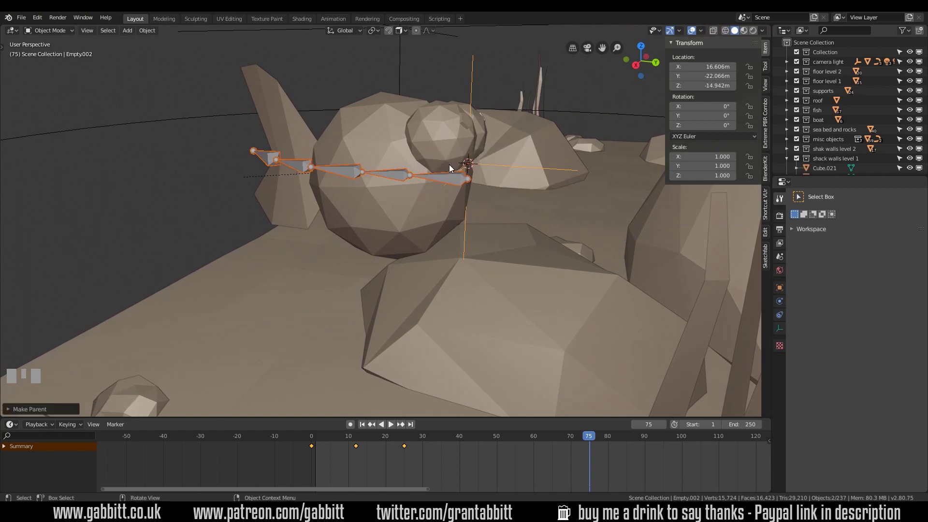
pyautogui.click(479, 203)
pyautogui.press('g')
pyautogui.click(446, 189)
pyautogui.moveTo(70, 34); pyautogui.dragTo(476, 179)
pyautogui.press('r')
pyautogui.rightClick(477, 179)
pyautogui.press('ctrl+Tab')
pyautogui.scroll(-3)
pyautogui.moveTo(453, 132); pyautogui.dragTo(439, 165)
pyautogui.click(439, 166)
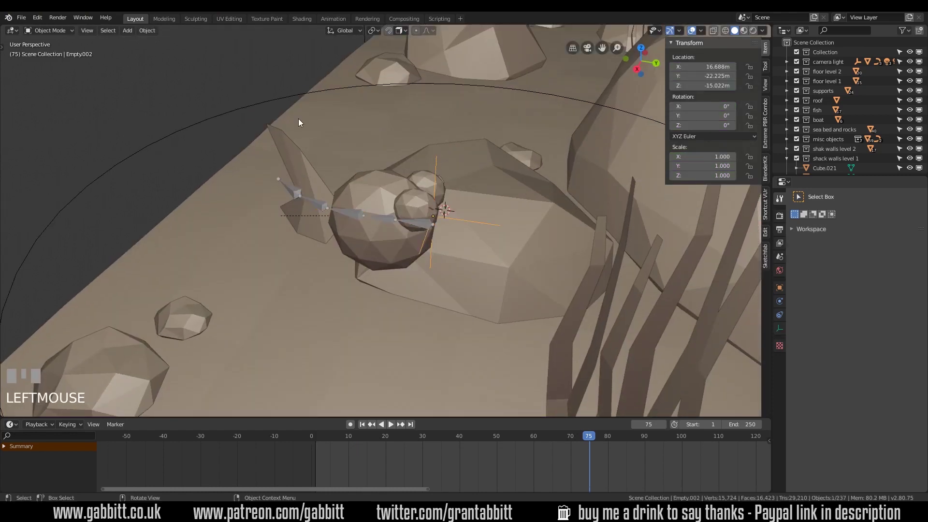
# Parent the empty to the circle with Follow Path and check the curve's Path Animation settings.
pyautogui.click(231, 116)
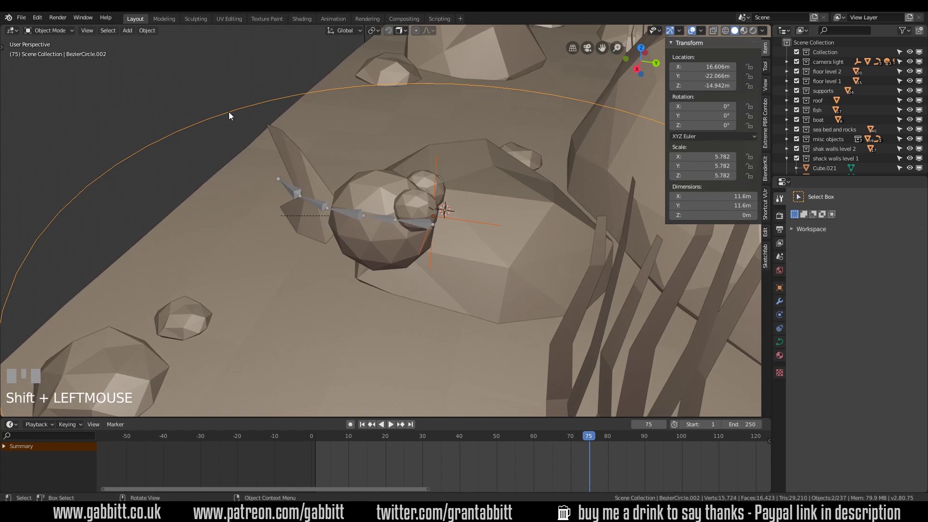
pyautogui.press('ctrl+p')
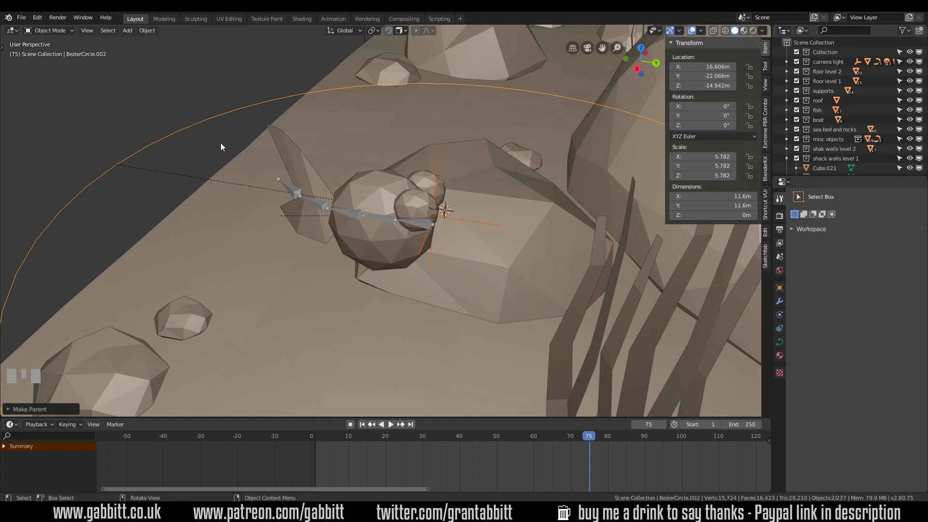
pyautogui.scroll(-3)
pyautogui.moveTo(451, 254); pyautogui.dragTo(321, 439)
pyautogui.moveTo(321, 439); pyautogui.dragTo(781, 346)
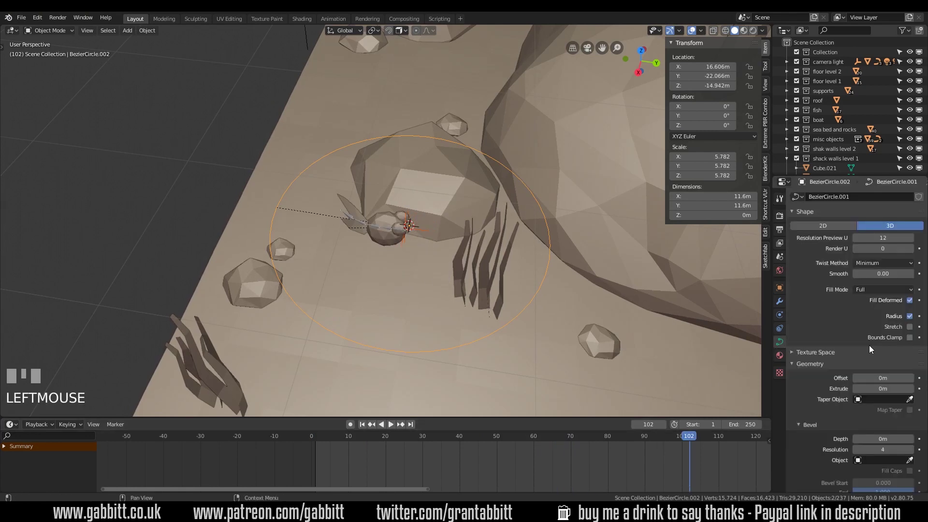
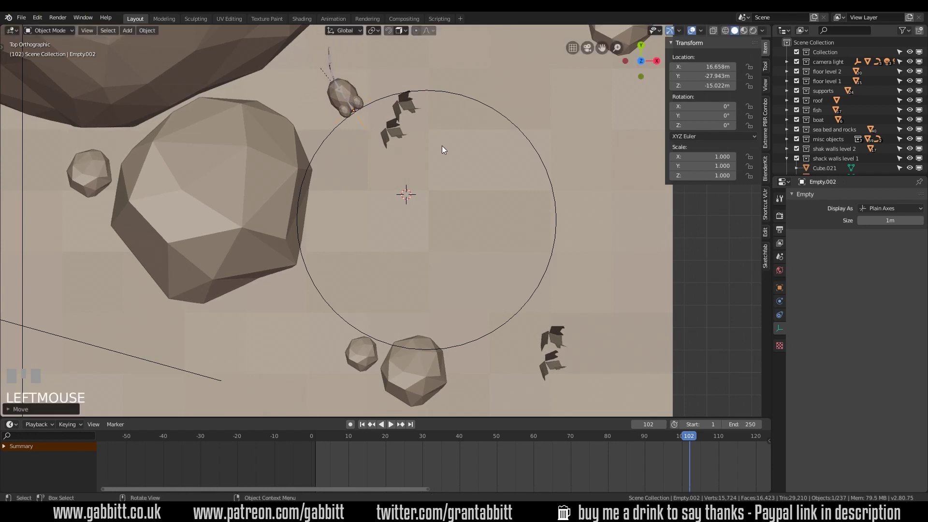
# Rotate the empty 90 degrees so the fish faces along the path.
pyautogui.press('r')
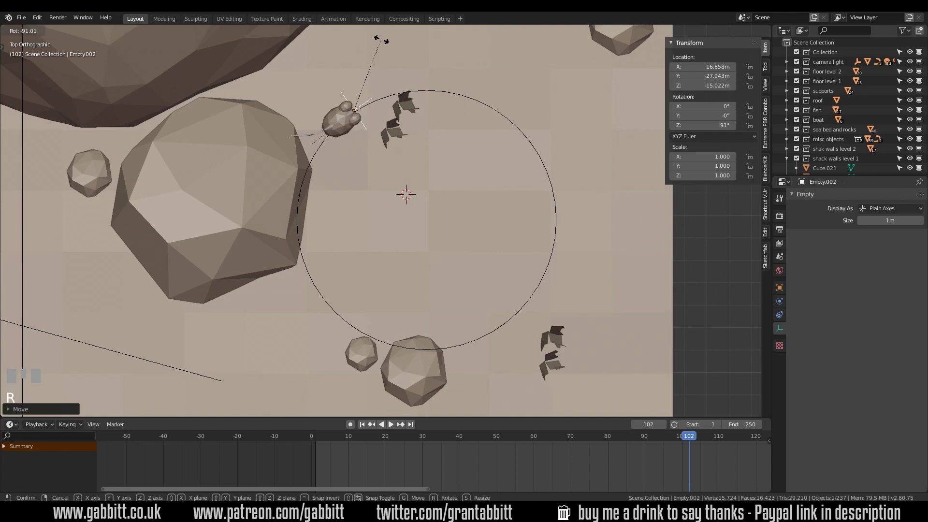
pyautogui.click(384, 43)
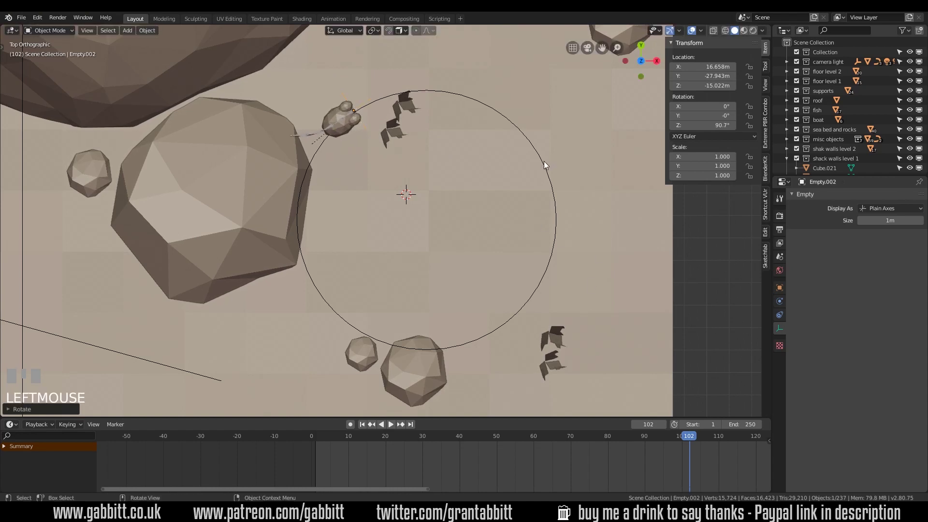
pyautogui.click(545, 163)
pyautogui.scroll(-3)
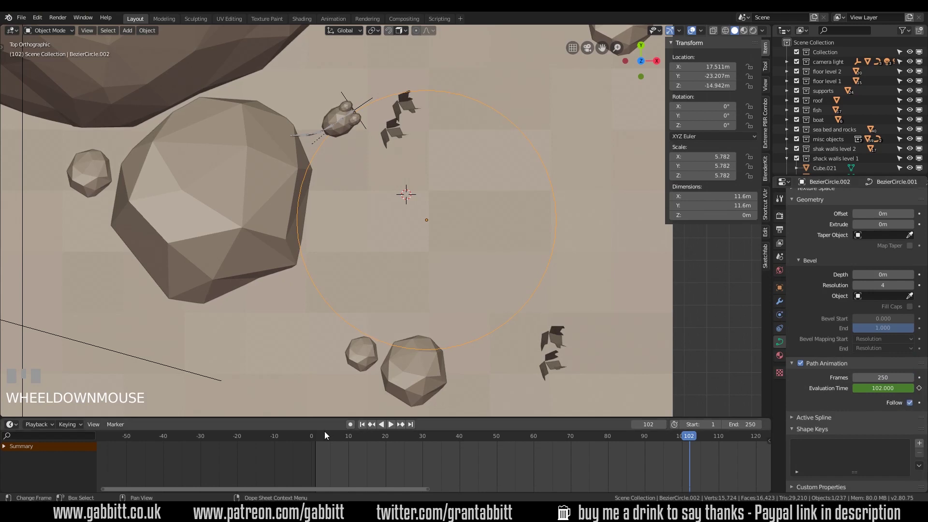
# Reposition the circle path on the seabed and play back the fish swimming around it.
pyautogui.moveTo(324, 440); pyautogui.dragTo(472, 290)
pyautogui.press('space')
pyautogui.moveTo(472, 290); pyautogui.dragTo(544, 248)
pyautogui.press('space')
pyautogui.middleClick(503, 281)
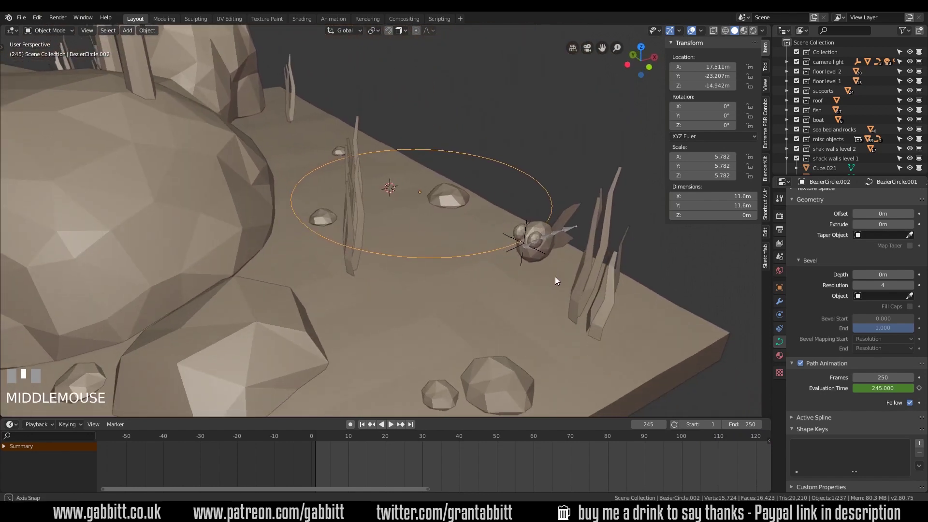
# Duplicate the fish armature with Shift+D, place the copy higher up, and play the swim animation.
pyautogui.click(558, 219)
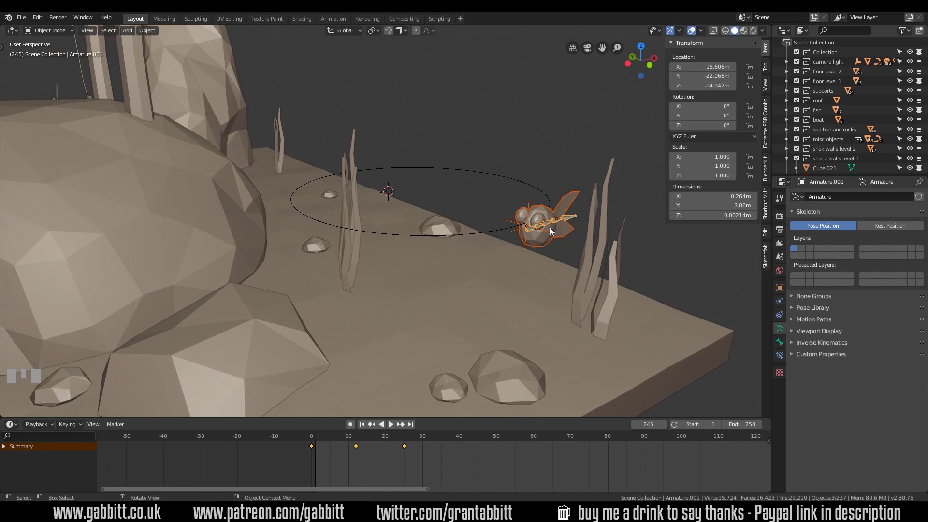
pyautogui.press('shift+d')
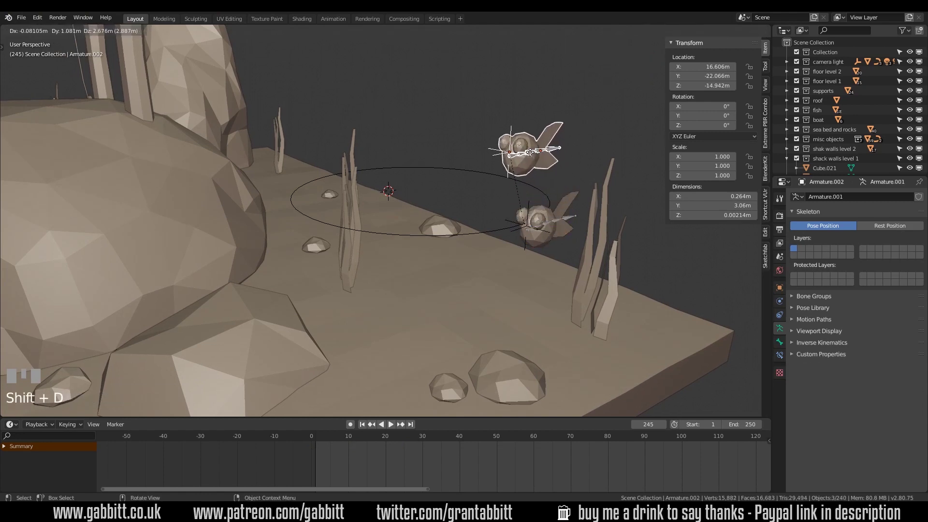
pyautogui.click(540, 227)
pyautogui.press('space')
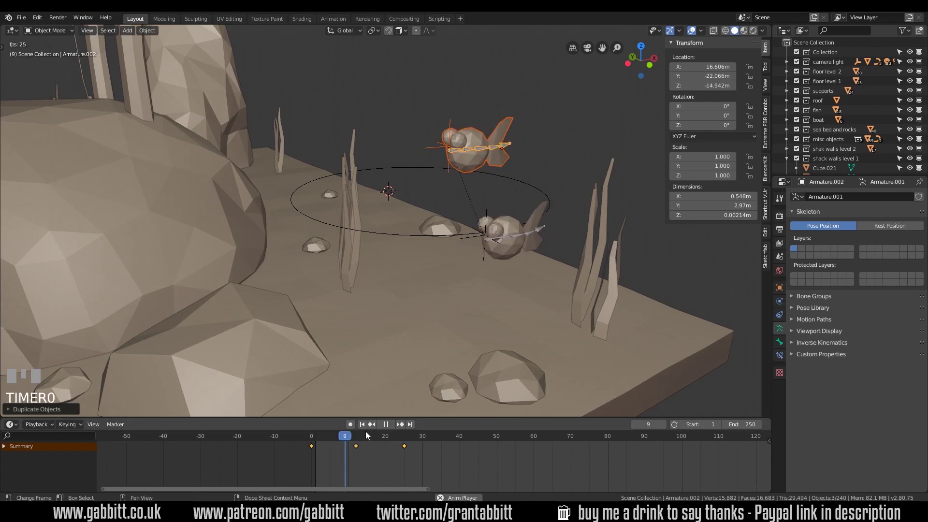